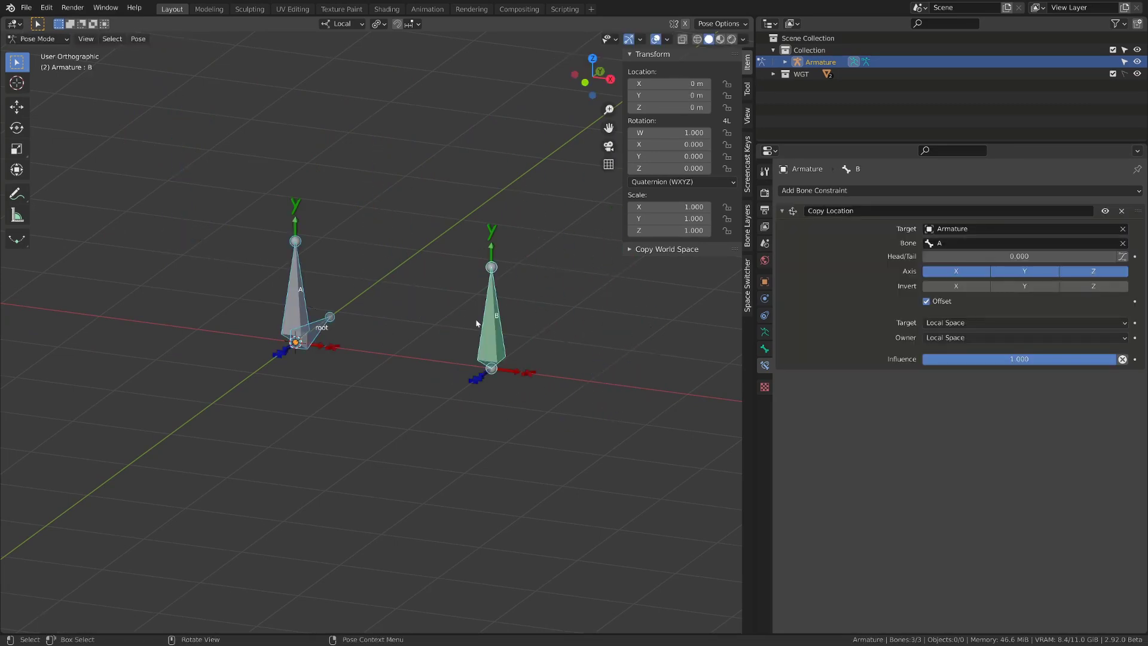
Move bone B one metre along its own Y axis.
{"action": "left_click", "coordinate": [500, 337]}
{"action": "middle_click", "coordinate": [500, 338]}
{"action": "key", "text": "g"}
{"action": "left_click", "coordinate": [499, 338]}
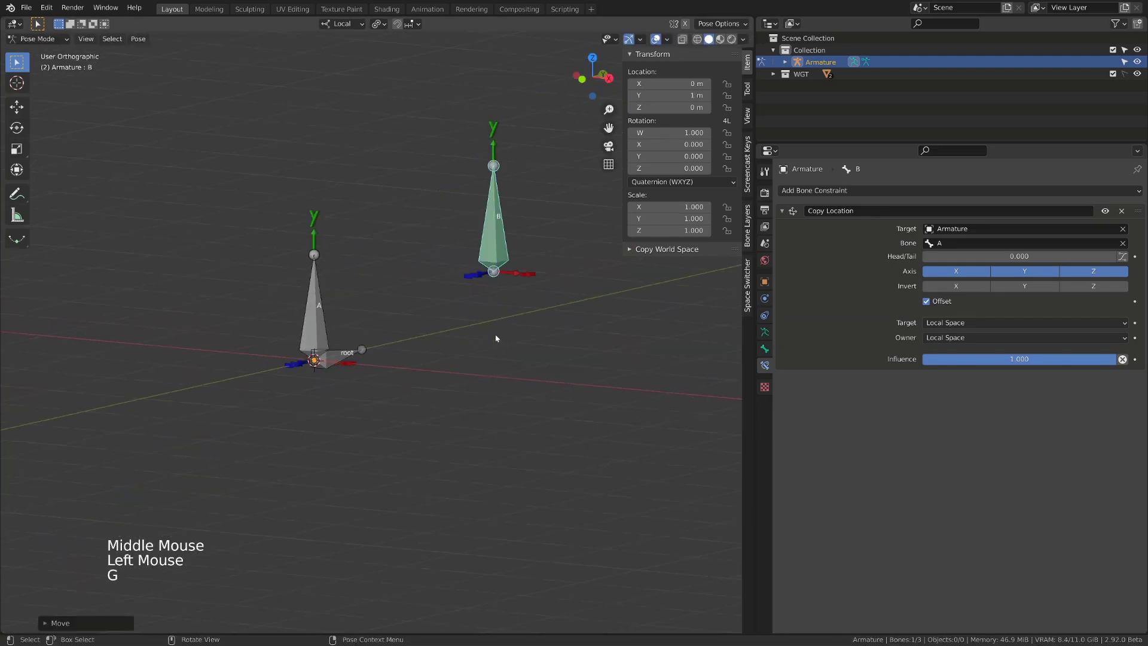
Move bone A along its Y axis and check that bone B follows via its Copy Location constraint.
{"action": "left_click", "coordinate": [323, 316]}
{"action": "key", "text": "g"}
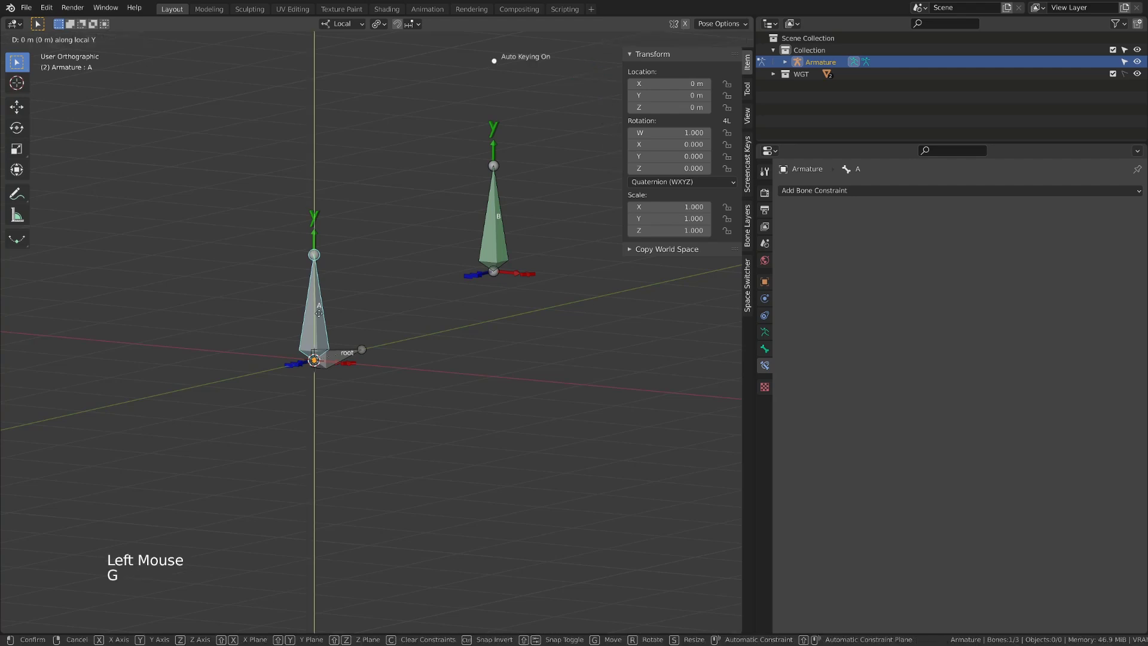
{"action": "middle_click", "coordinate": [350, 326]}
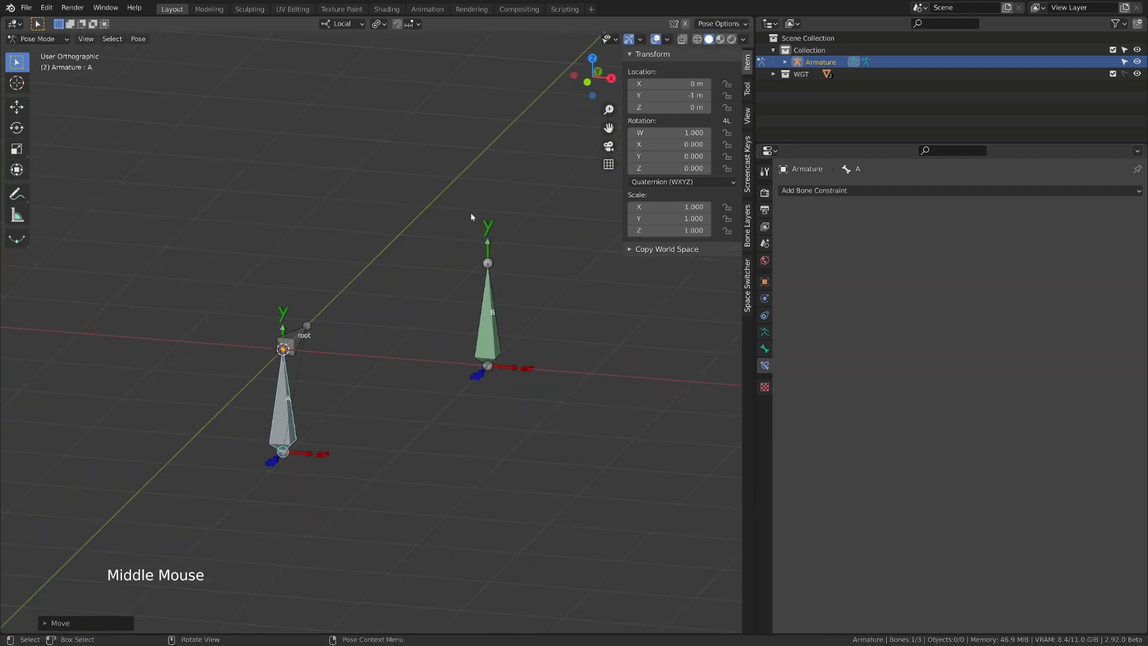
{"action": "left_click", "coordinate": [498, 326]}
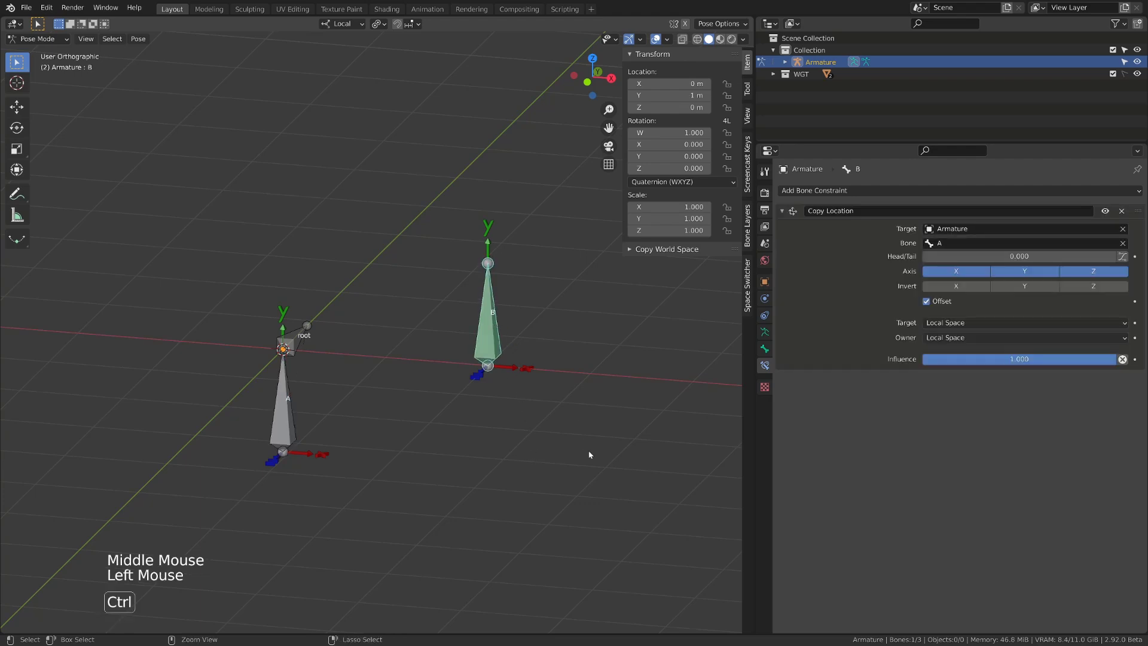
{"action": "key", "text": "Tab"}
{"action": "key", "text": "Tab"}
{"action": "middle_click", "coordinate": [580, 448]}
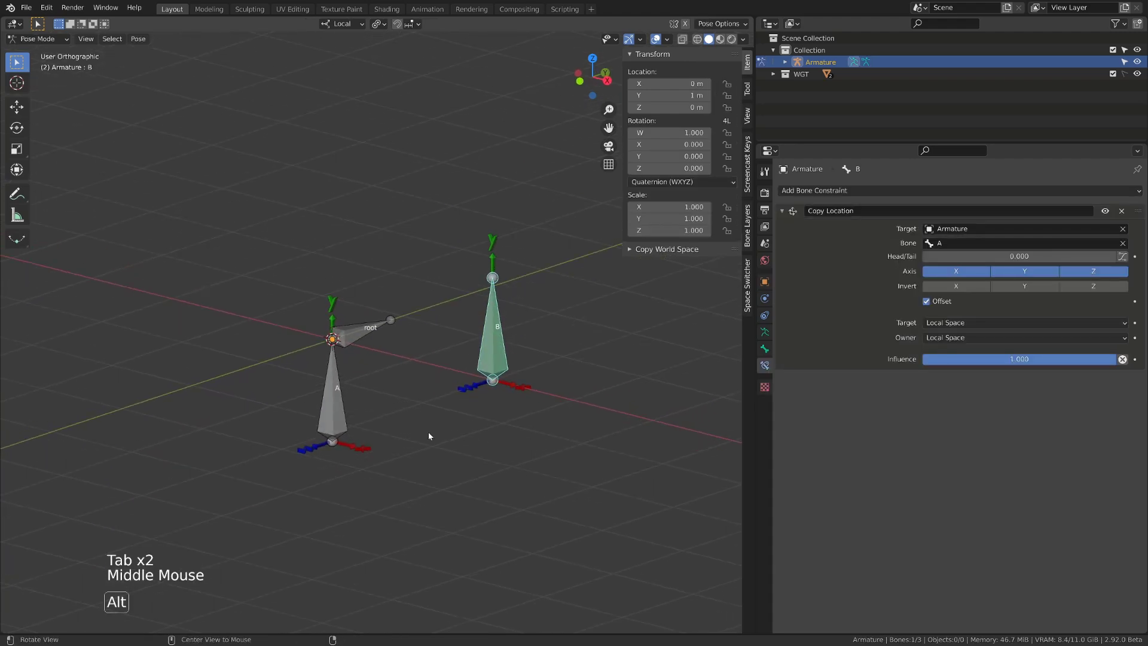
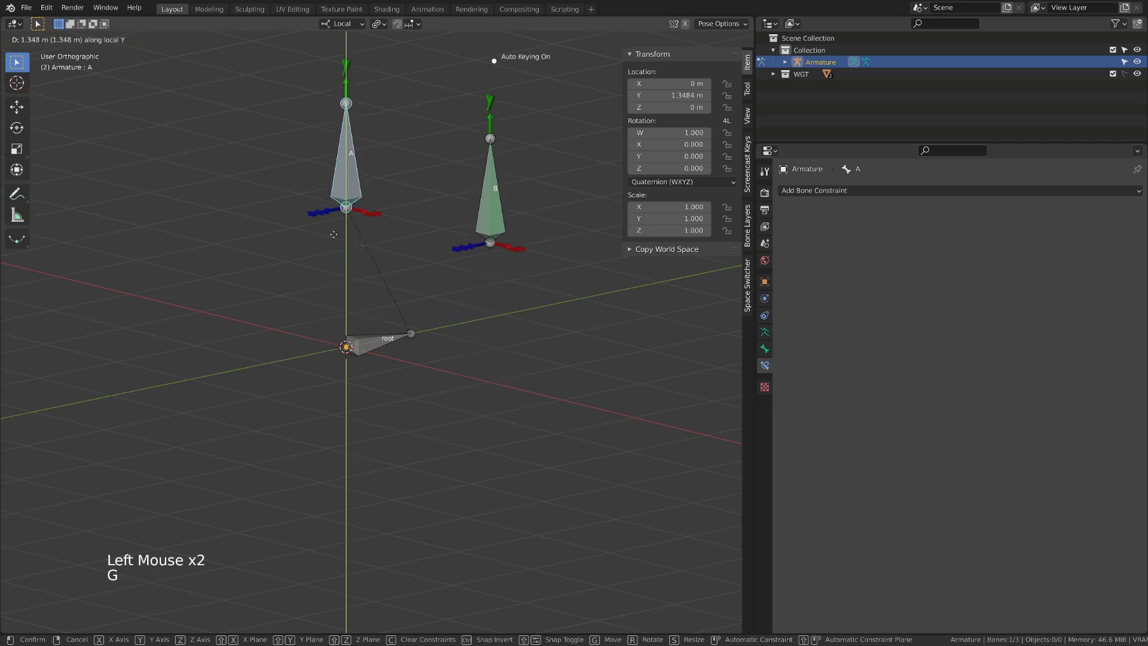
Move the root bone and bone A, and rotate A, to test how bone B's Copy Location responds.
{"action": "left_click", "coordinate": [402, 336]}
{"action": "key", "text": "g"}
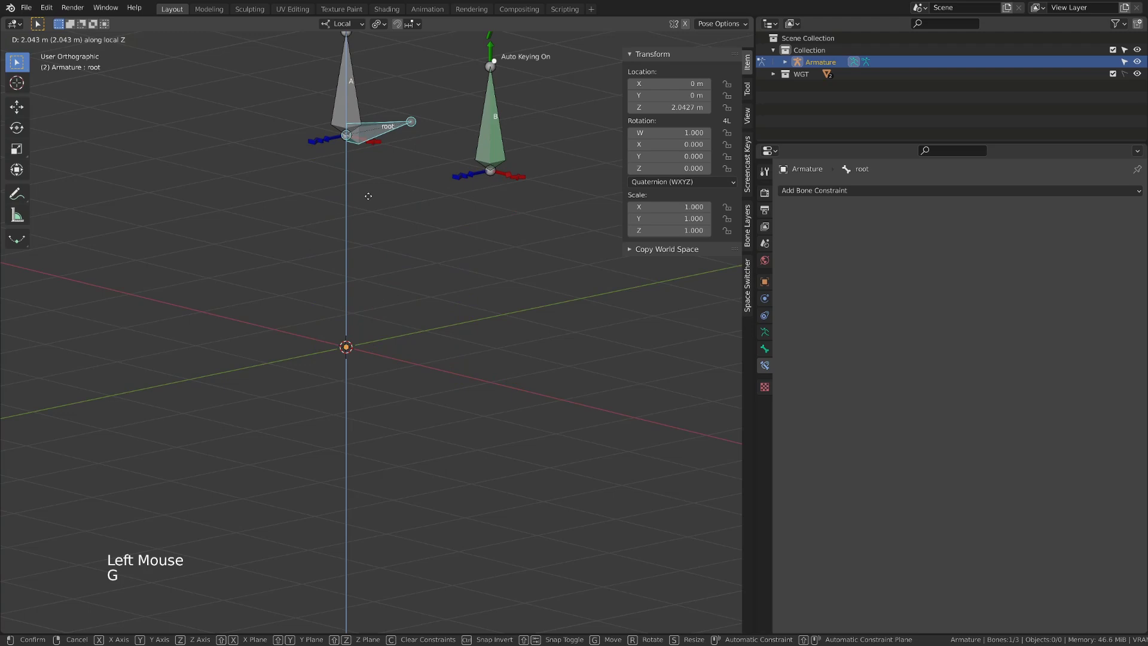
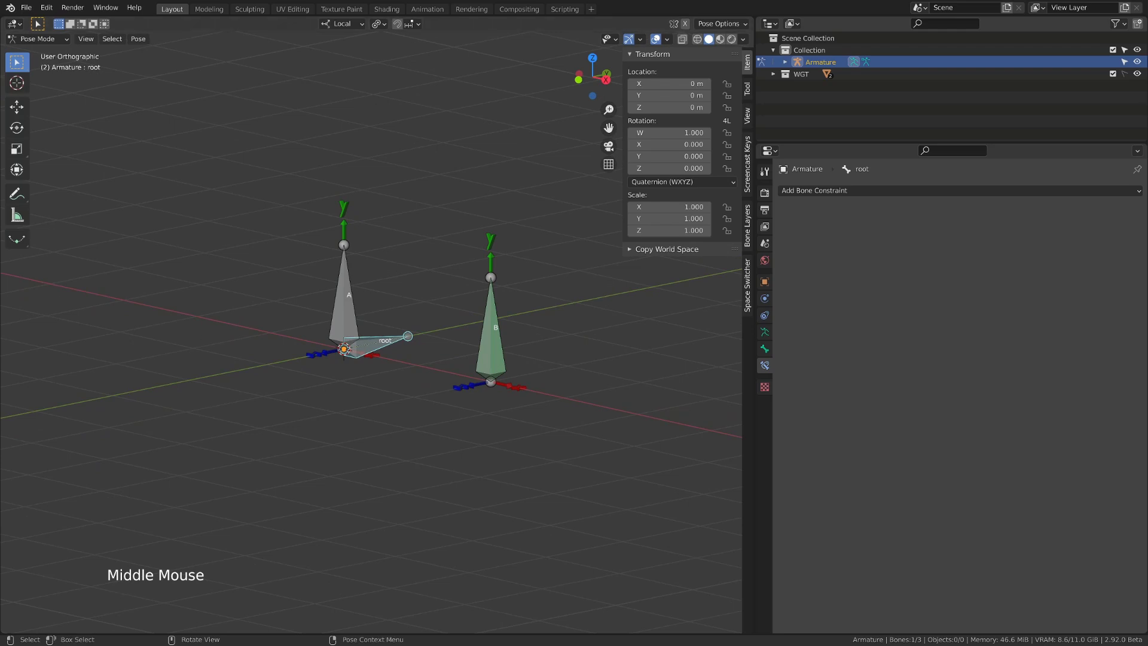
{"action": "left_click", "coordinate": [375, 336]}
{"action": "middle_click", "coordinate": [344, 336]}
{"action": "left_click", "coordinate": [306, 312]}
{"action": "key", "text": "g"}
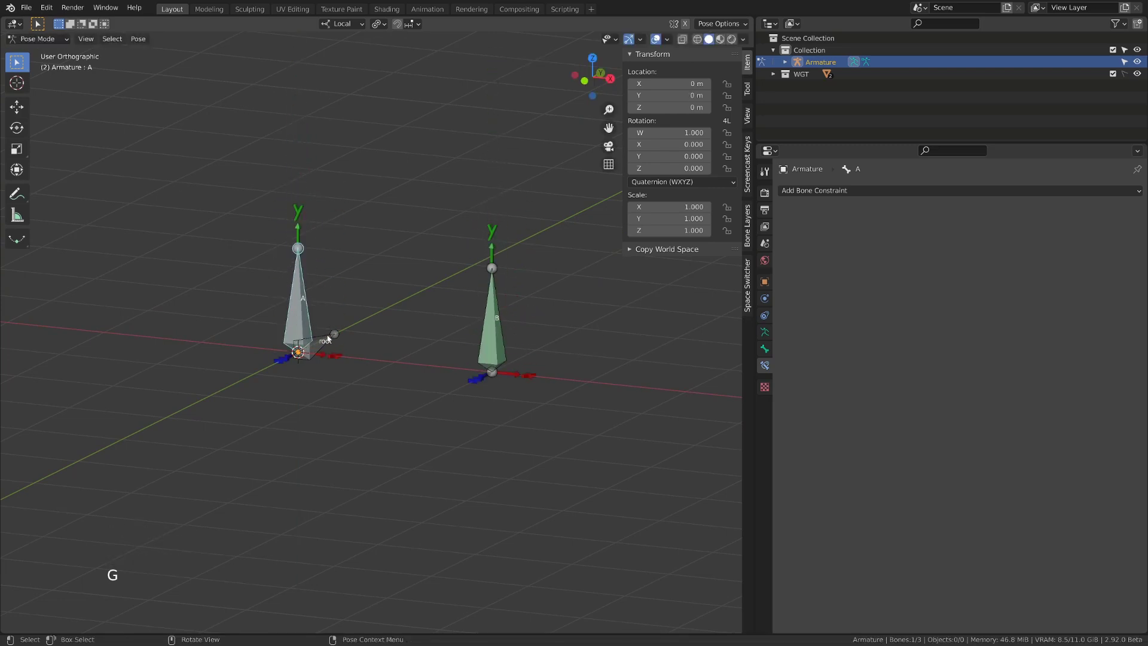
{"action": "left_click", "coordinate": [332, 343]}
{"action": "middle_click", "coordinate": [338, 342]}
{"action": "key", "text": "r"}
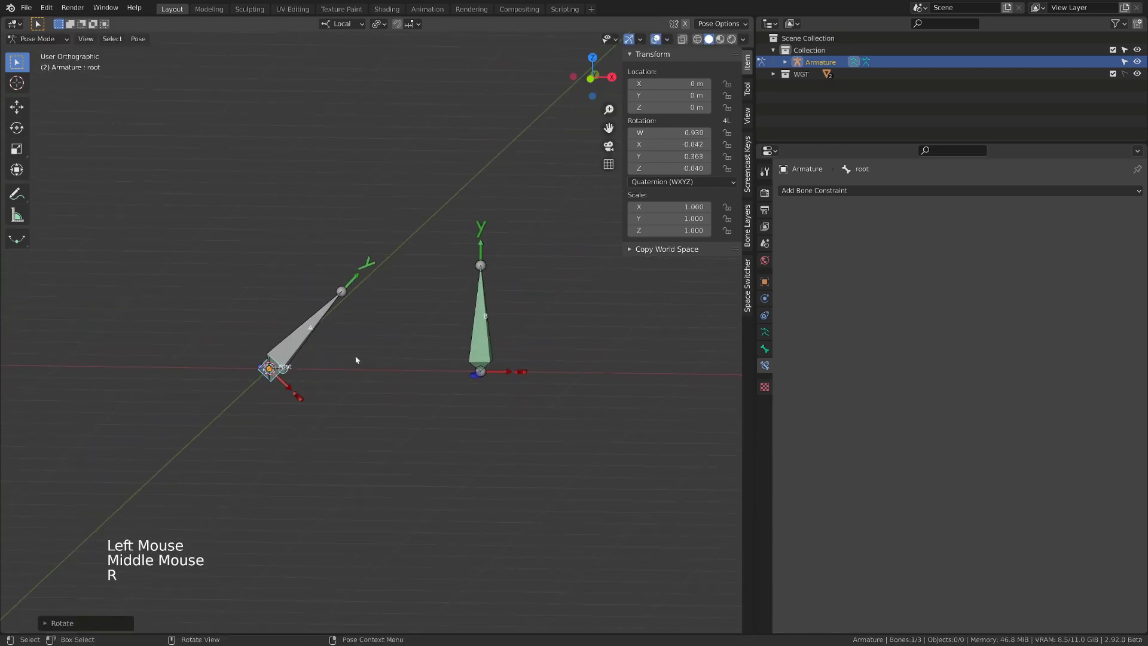
Tilt the root bone, reset its rotation, and set B's Copy Location target space to Local With Parent.
{"action": "left_click", "coordinate": [282, 368]}
{"action": "key", "text": "g"}
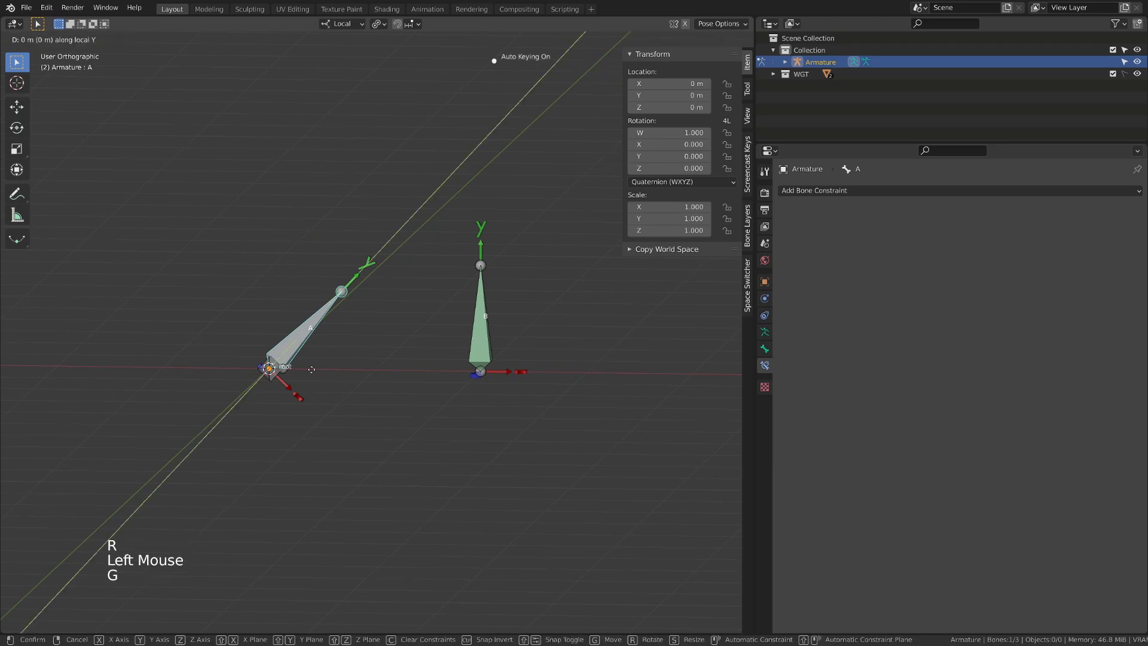
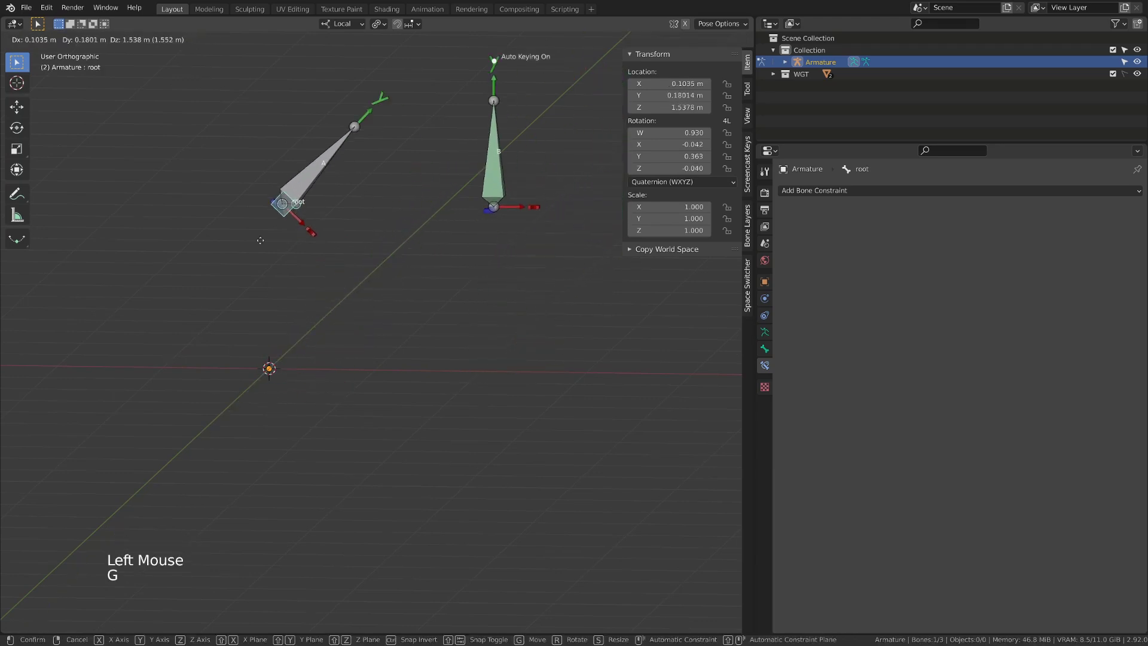
{"action": "key", "text": "r"}
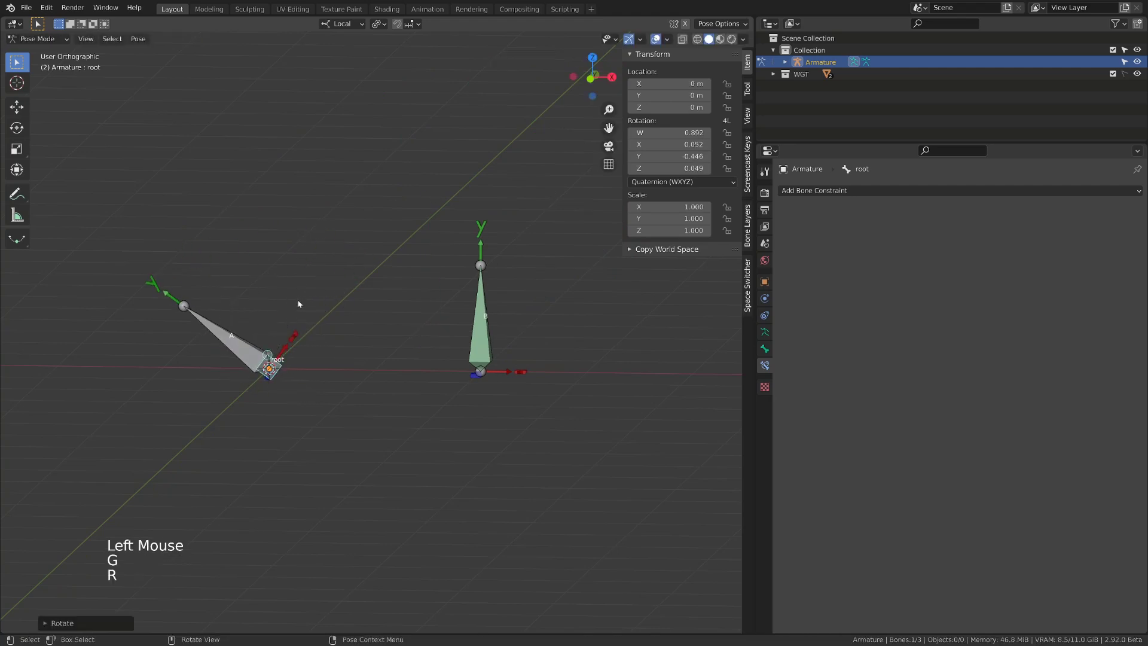
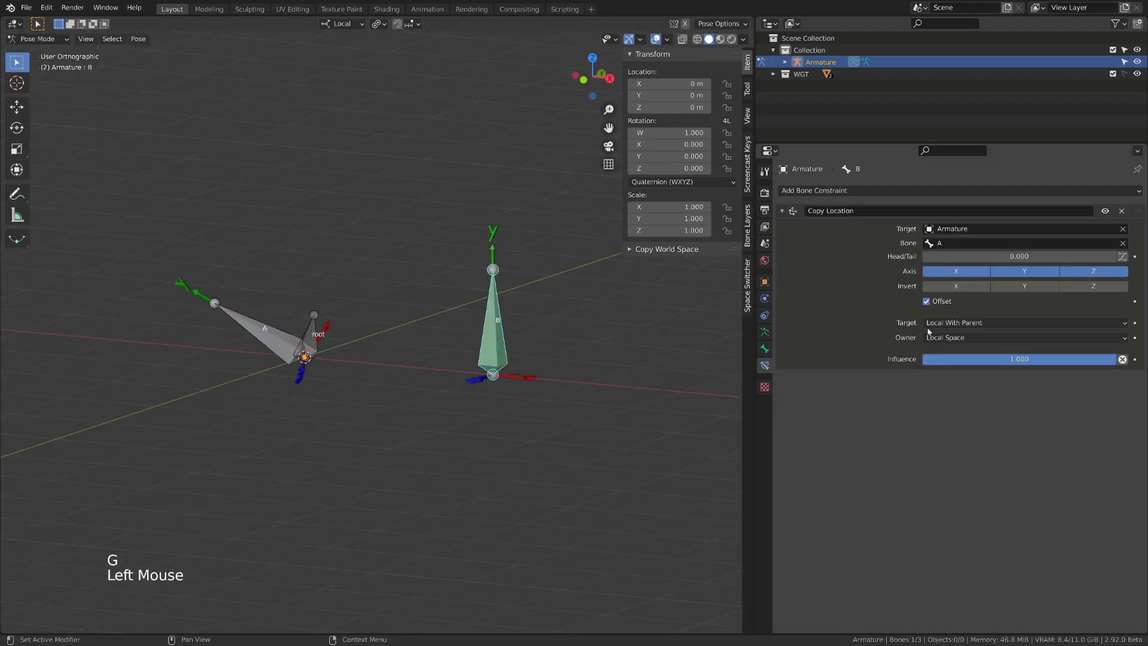
{"action": "left_click", "coordinate": [939, 326]}
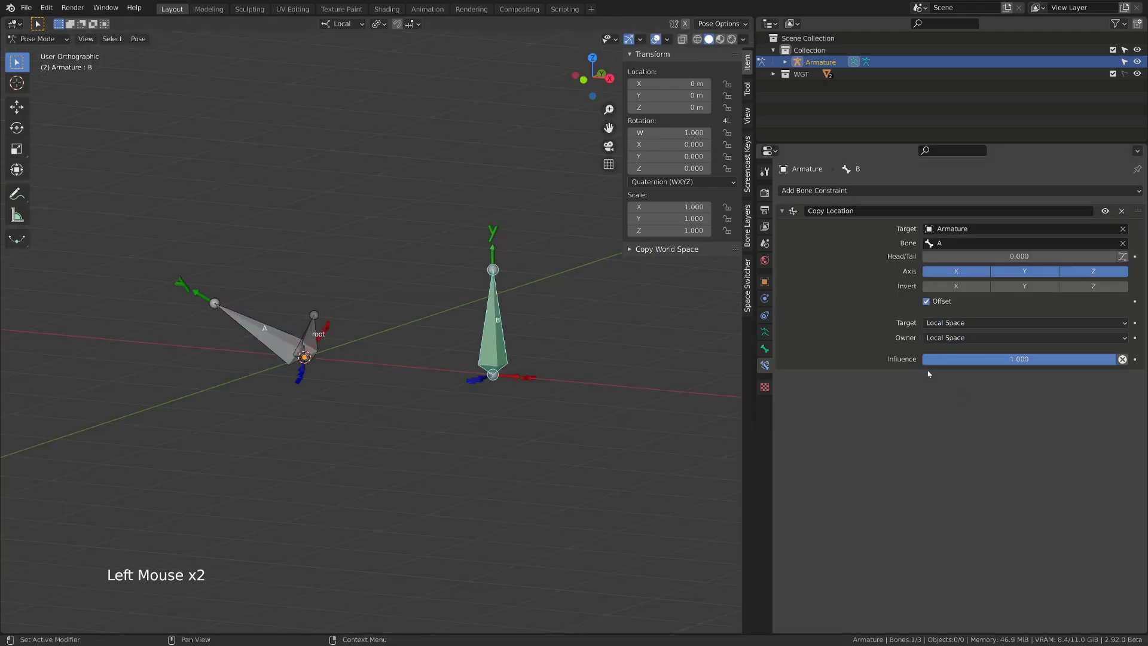
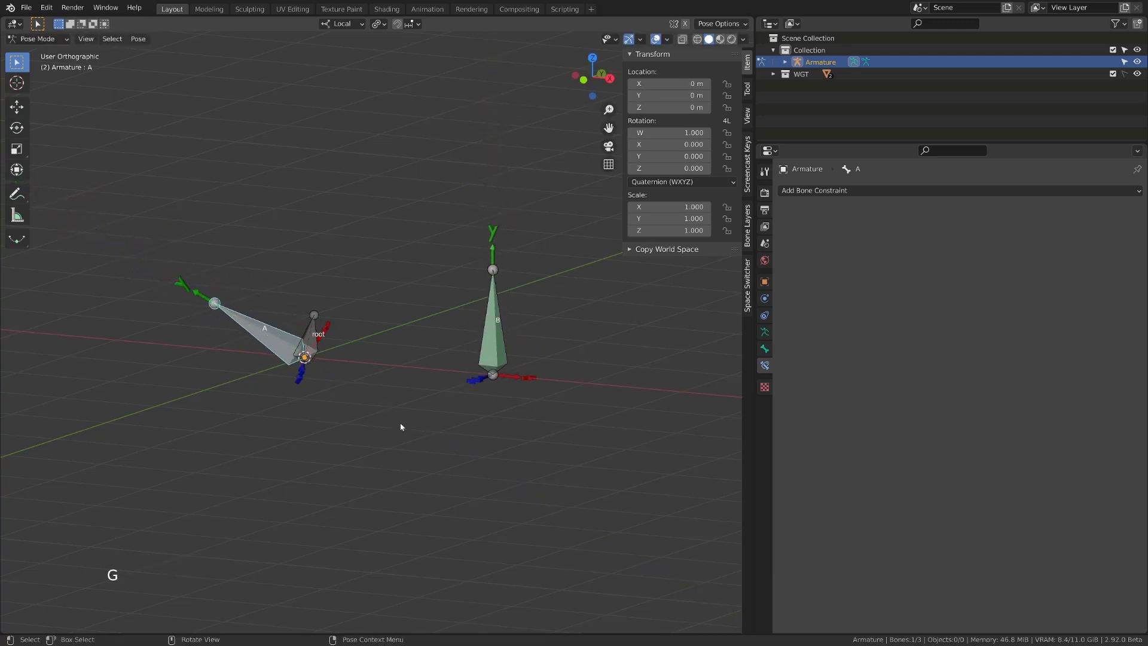
{"action": "left_click", "coordinate": [312, 332]}
{"action": "key", "text": "alt+r"}
{"action": "left_click", "coordinate": [503, 330]}
{"action": "left_click", "coordinate": [979, 327]}
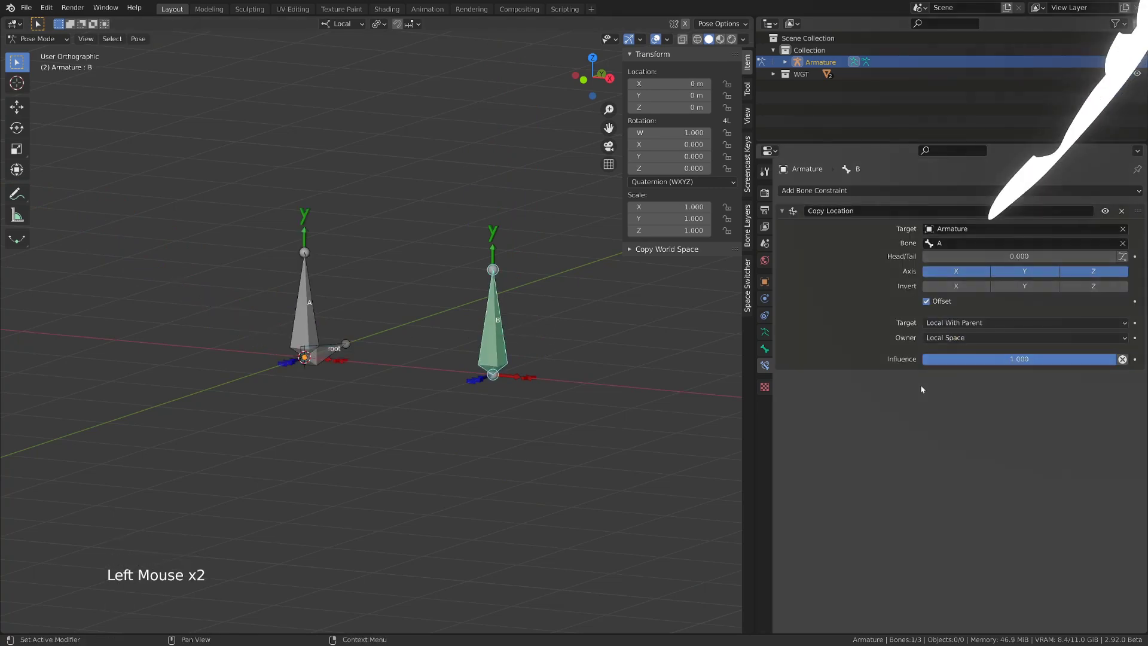
Set B's Copy Location target space to Pose Space and inspect the rig from several angles.
{"action": "left_click", "coordinate": [1023, 323]}
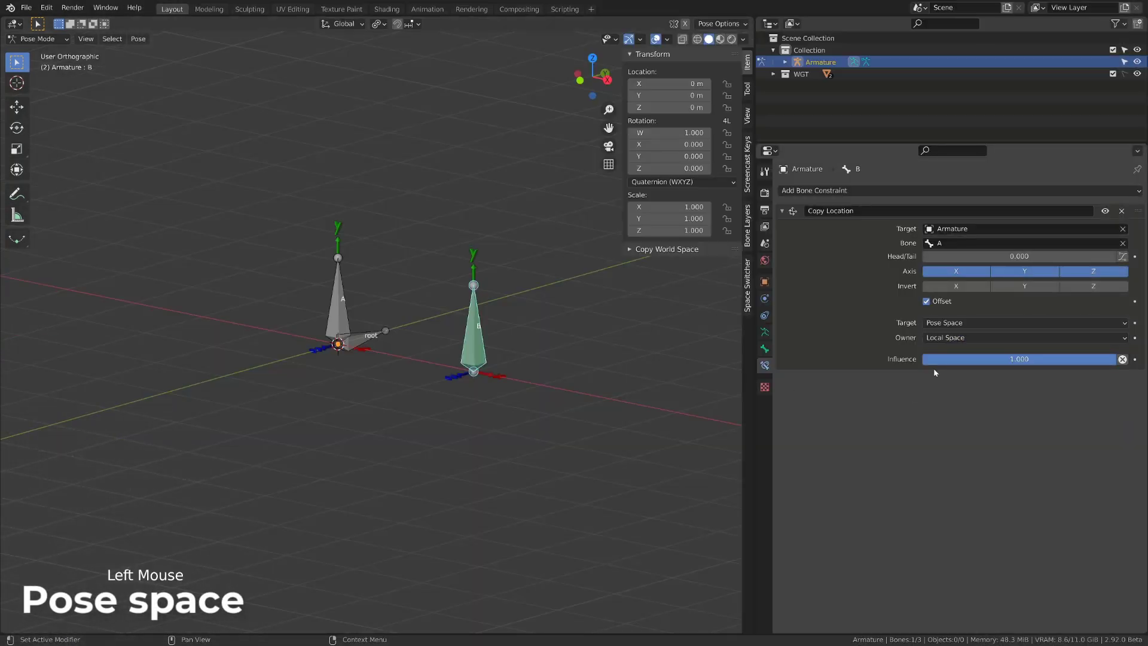
{"action": "middle_click", "coordinate": [563, 336]}
{"action": "left_click", "coordinate": [355, 31]}
{"action": "left_click", "coordinate": [401, 311]}
{"action": "left_click", "coordinate": [385, 317]}
{"action": "middle_click", "coordinate": [389, 316]}
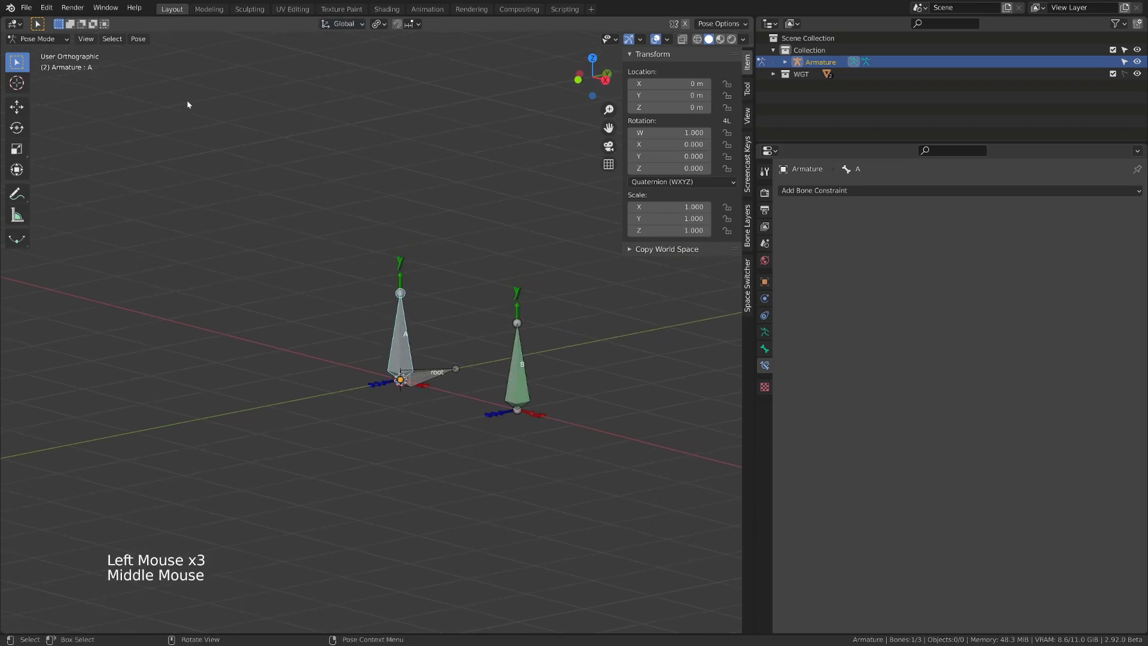
{"action": "left_click", "coordinate": [21, 110]}
{"action": "middle_click", "coordinate": [397, 338]}
{"action": "left_click", "coordinate": [393, 273]}
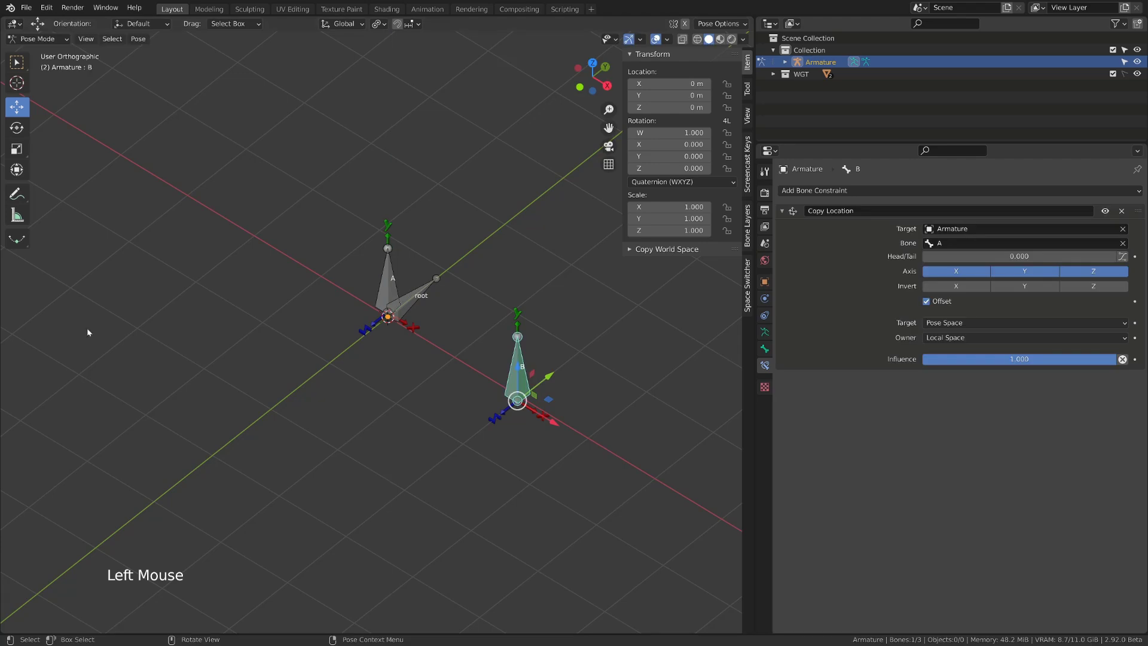
Try World Space as the target space, then return it to Pose Space.
{"action": "left_click", "coordinate": [976, 327]}
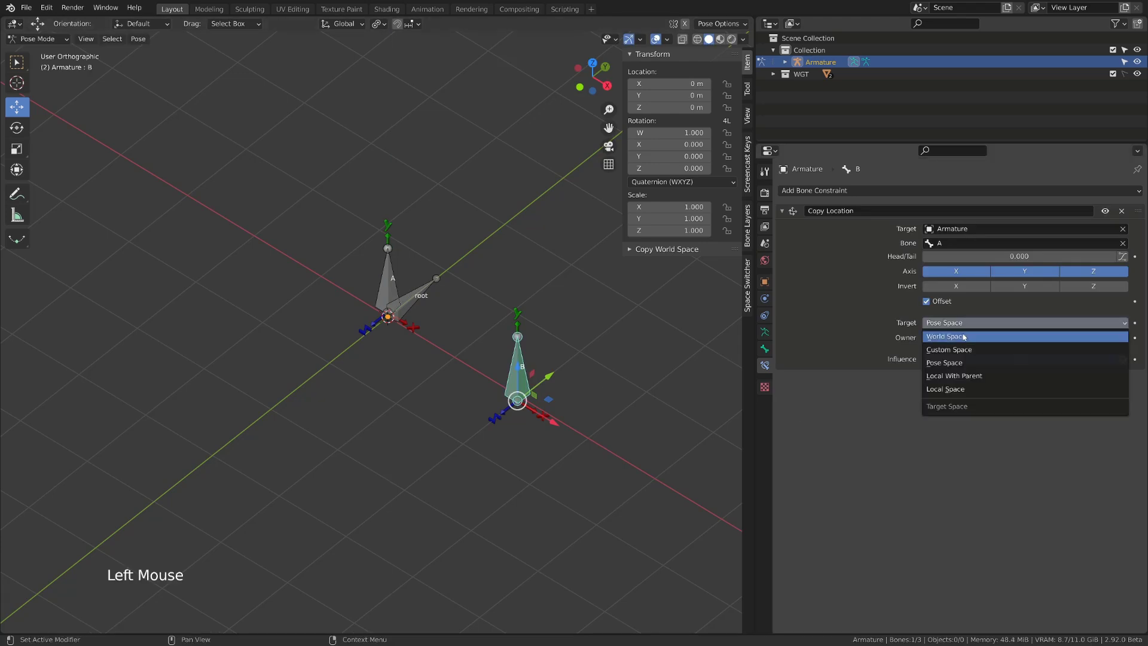
{"action": "middle_click", "coordinate": [391, 327]}
{"action": "left_click", "coordinate": [387, 303]}
{"action": "middle_click", "coordinate": [392, 298]}
{"action": "left_click", "coordinate": [371, 315]}
{"action": "middle_click", "coordinate": [397, 337]}
{"action": "left_click", "coordinate": [410, 315]}
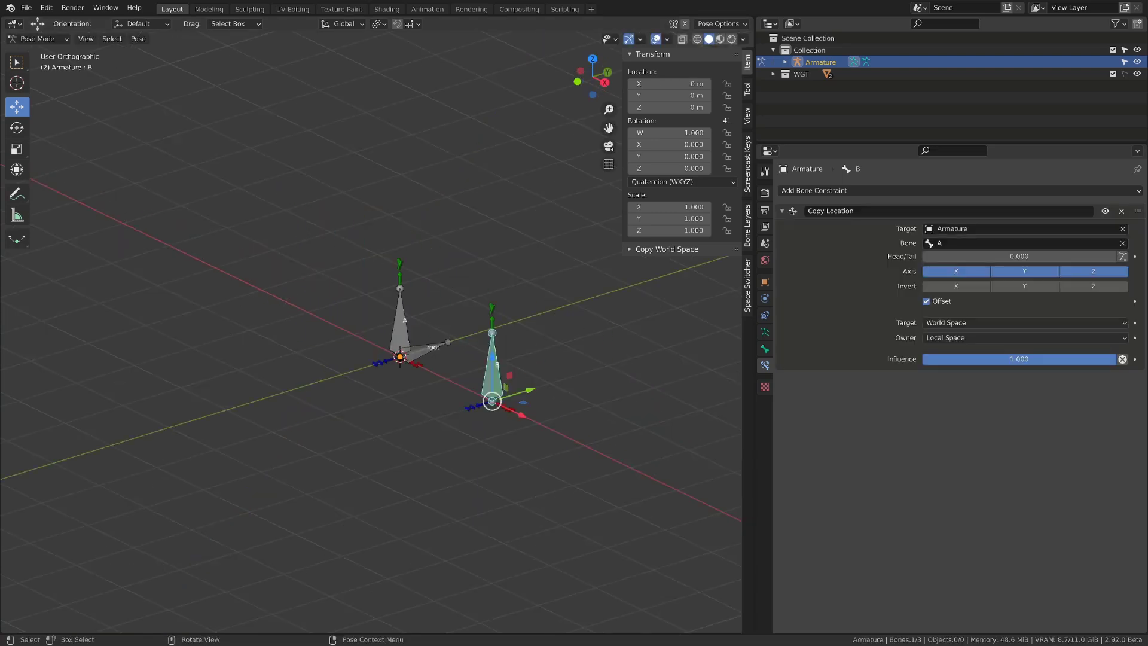
{"action": "left_click", "coordinate": [988, 331]}
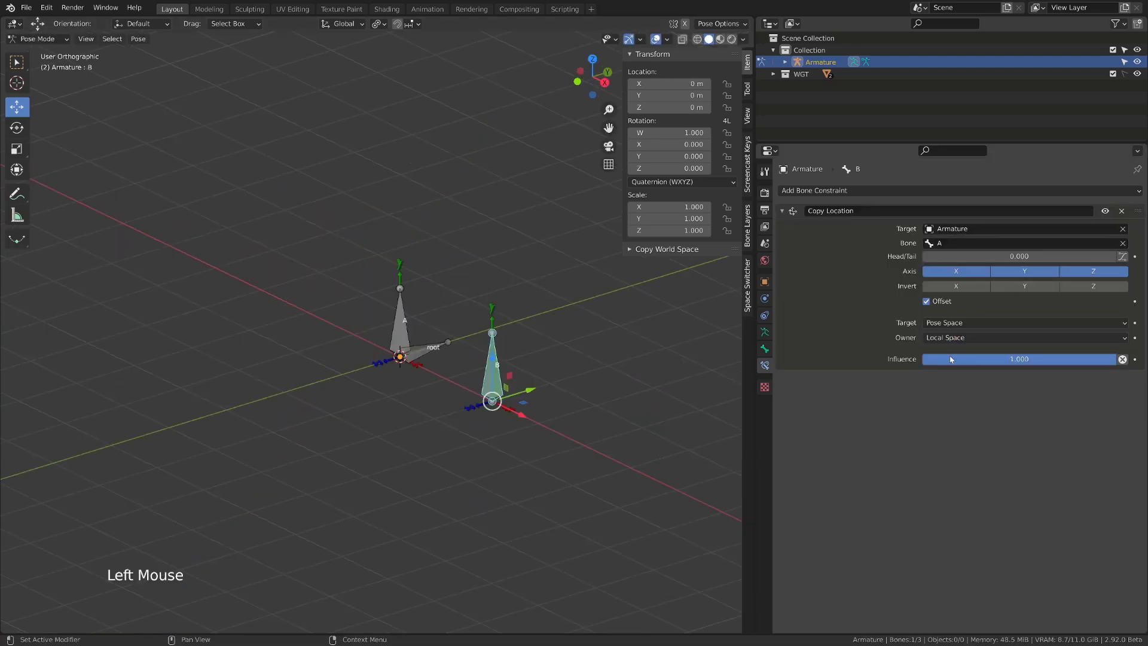
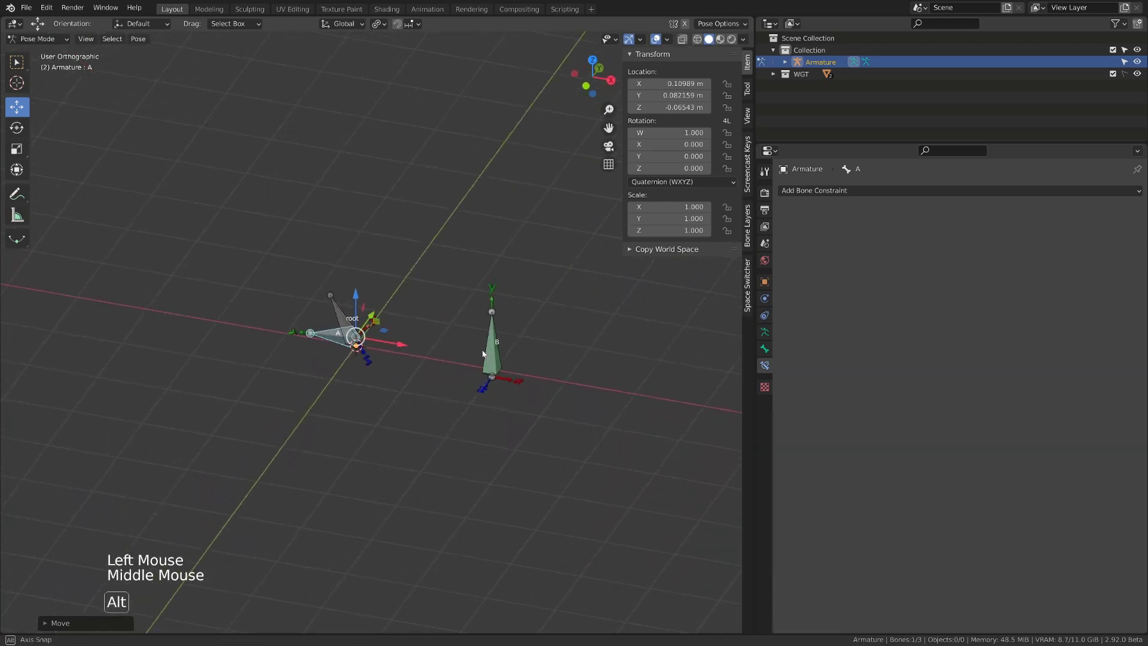
Move the root bone to test the Pose Space target setting.
{"action": "left_click", "coordinate": [345, 307]}
{"action": "key", "text": "g"}
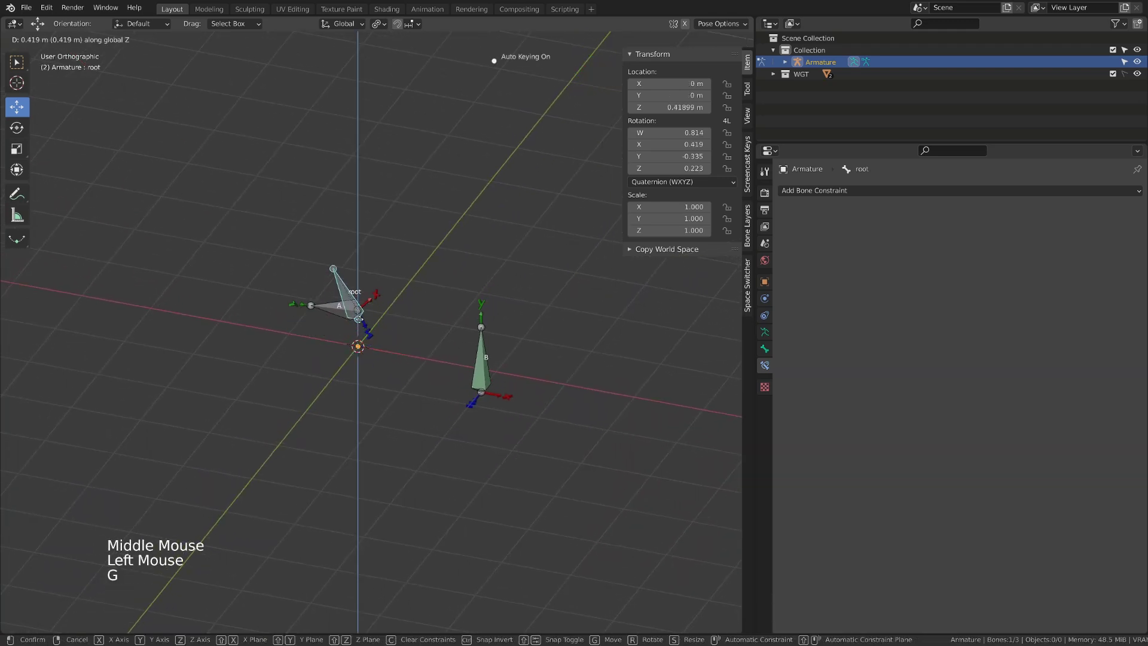
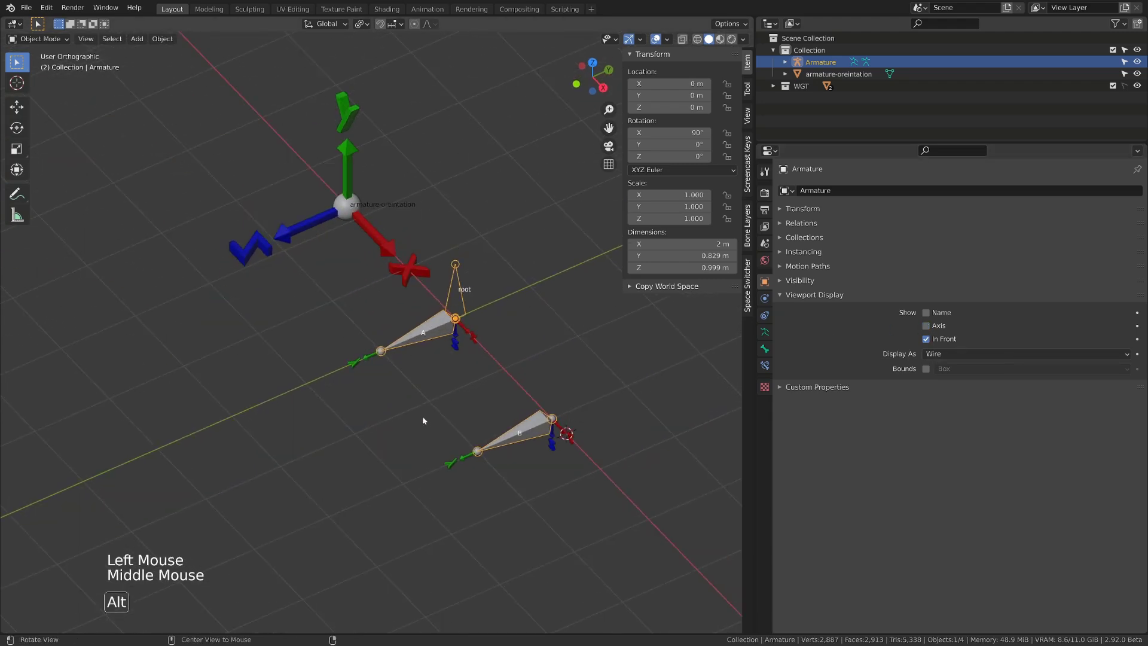
Switch the armature back into Pose Mode and select bone A beside the armature-orientation axes object.
{"action": "left_click", "coordinate": [449, 297]}
{"action": "key", "text": "ctrl+Tab"}
{"action": "left_click", "coordinate": [431, 336]}
{"action": "middle_click", "coordinate": [455, 399]}
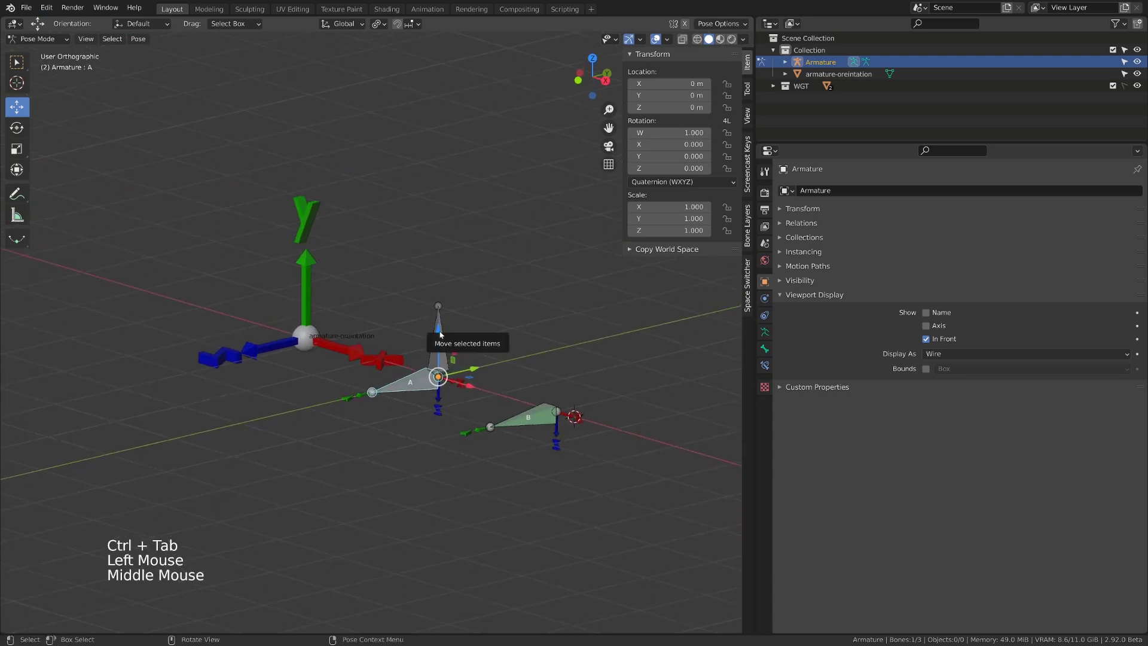
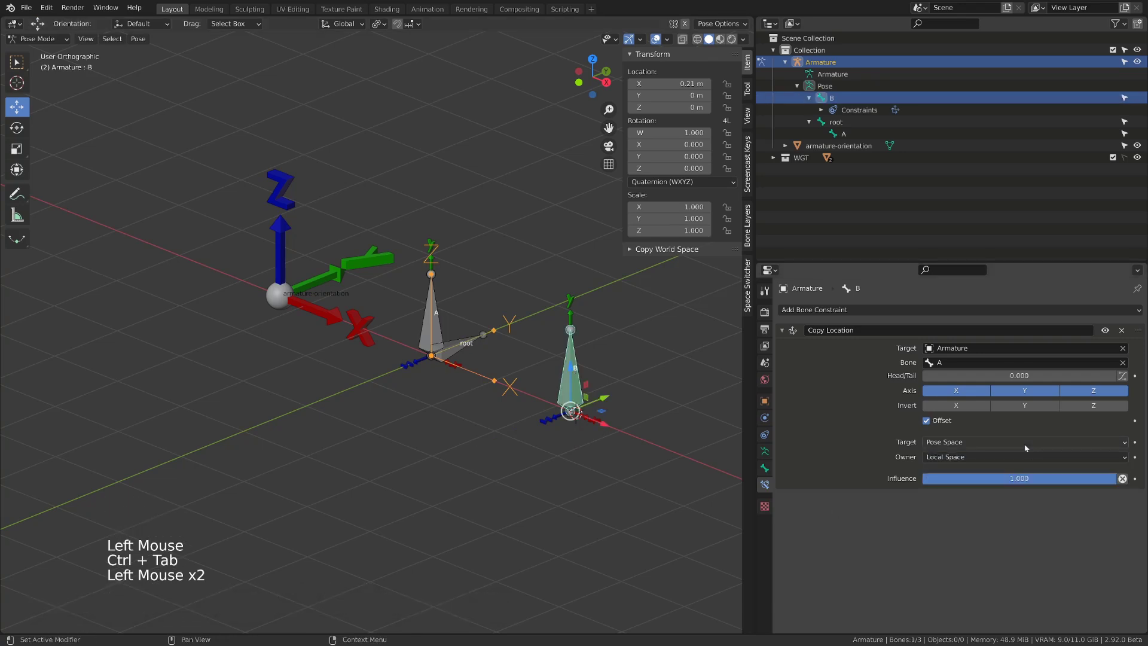
Set B's Copy Location target space to Custom Space using the armature-orientation object as reference.
{"action": "left_click", "coordinate": [1028, 447]}
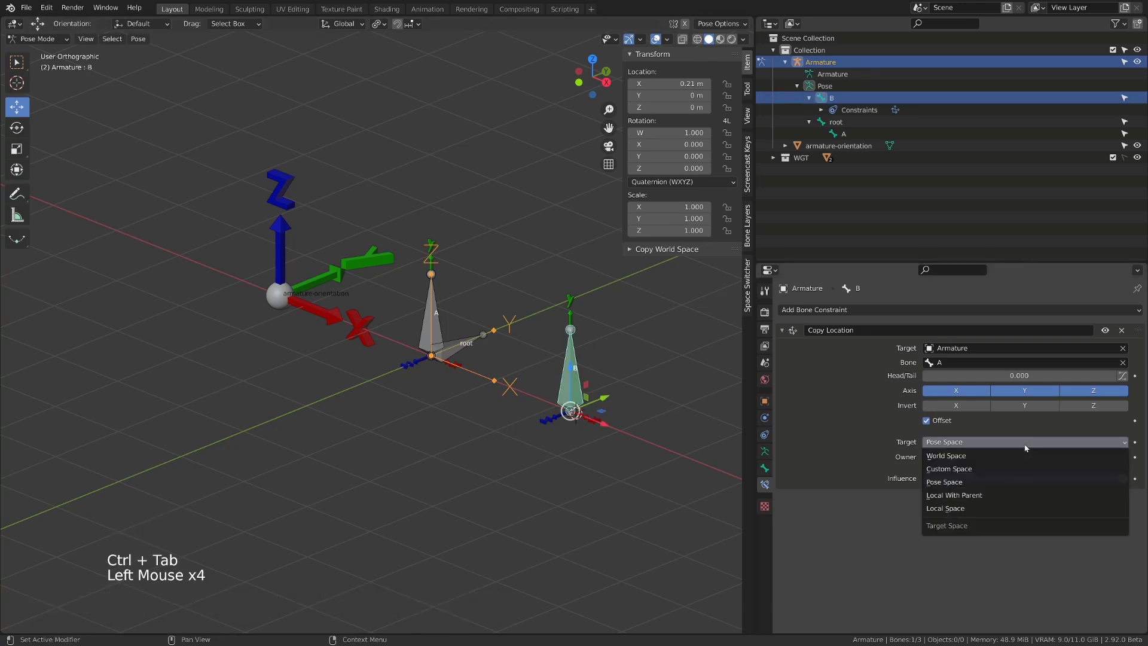
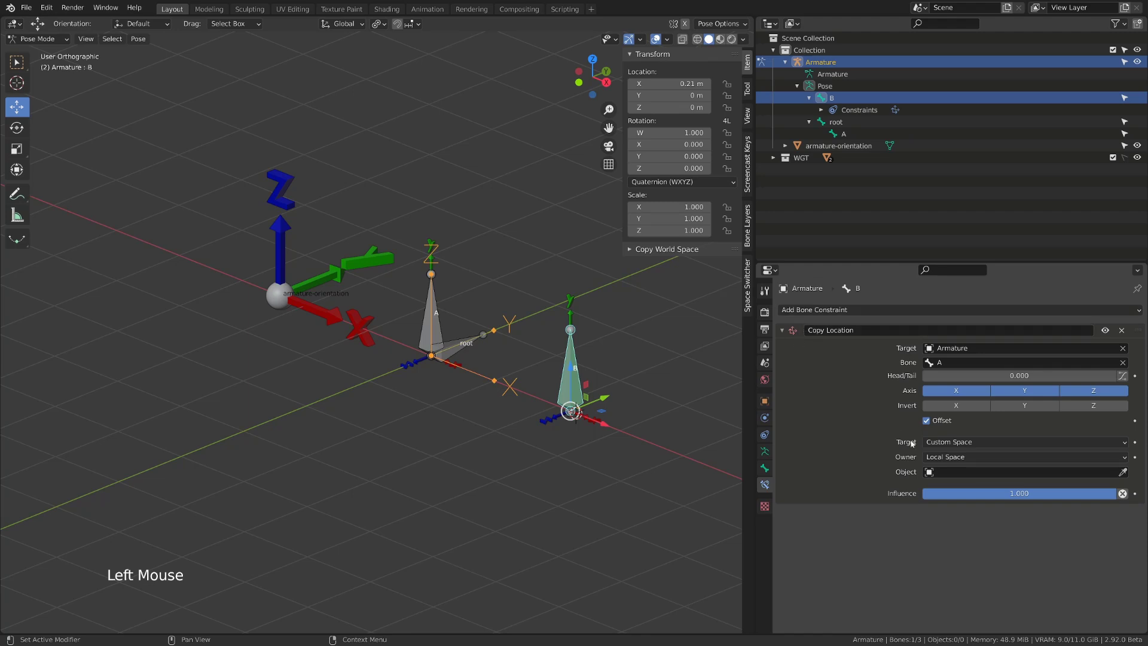
{"action": "left_click", "coordinate": [942, 472]}
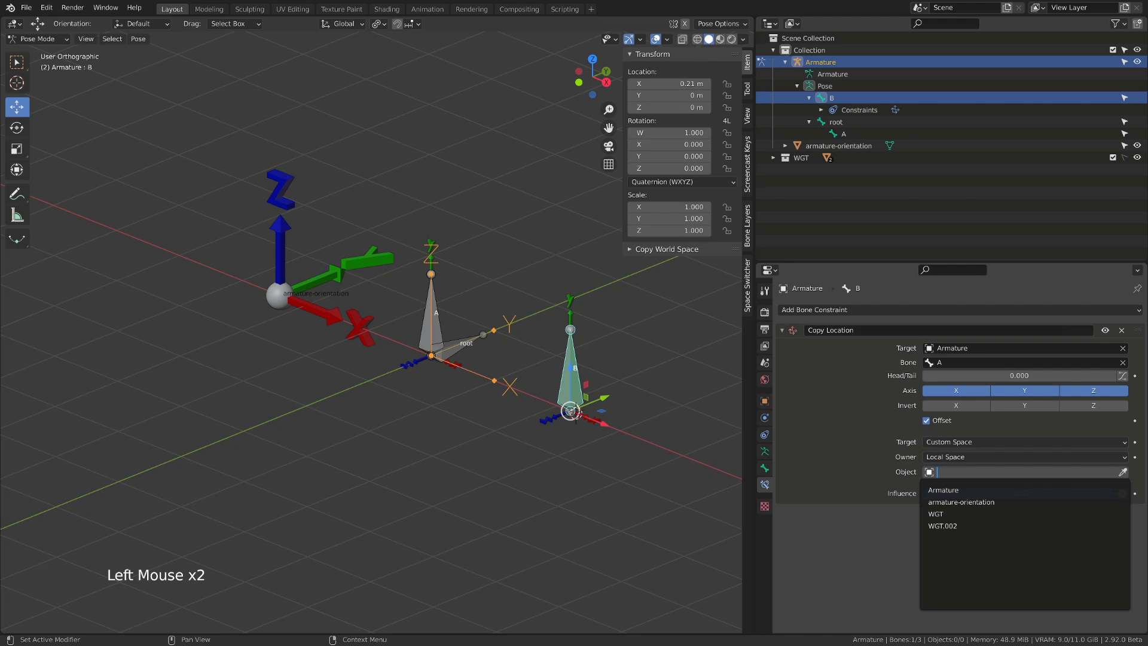
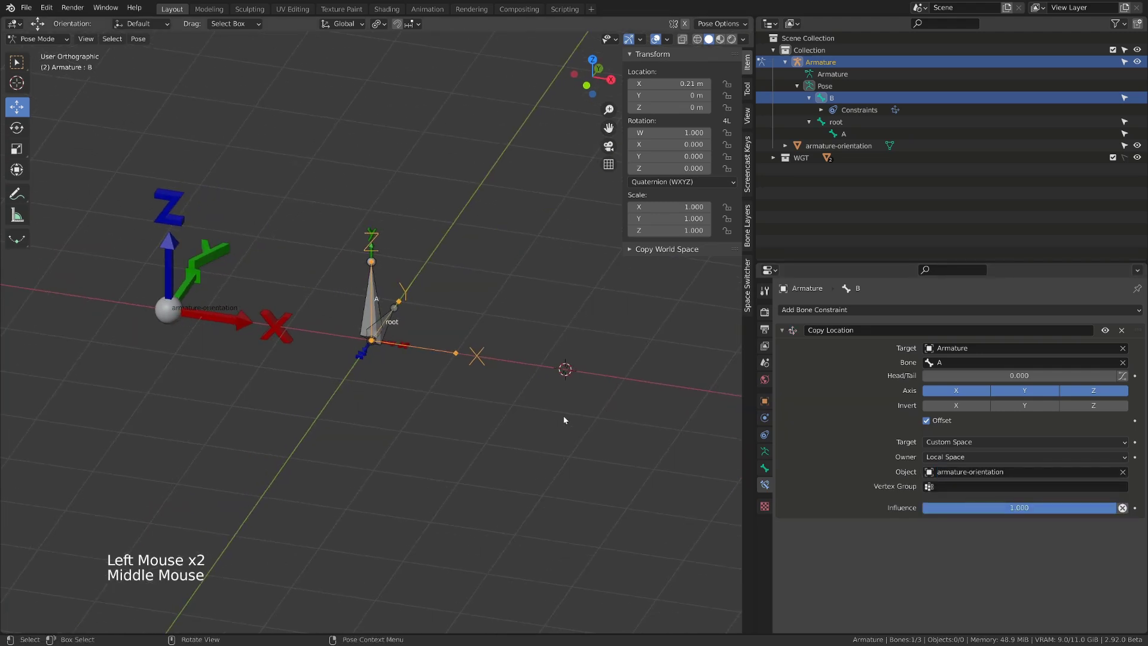
{"action": "scroll", "scroll_direction": "down", "scroll_amount": 3}
{"action": "middle_click", "coordinate": [563, 414]}
{"action": "middle_click", "coordinate": [560, 421]}
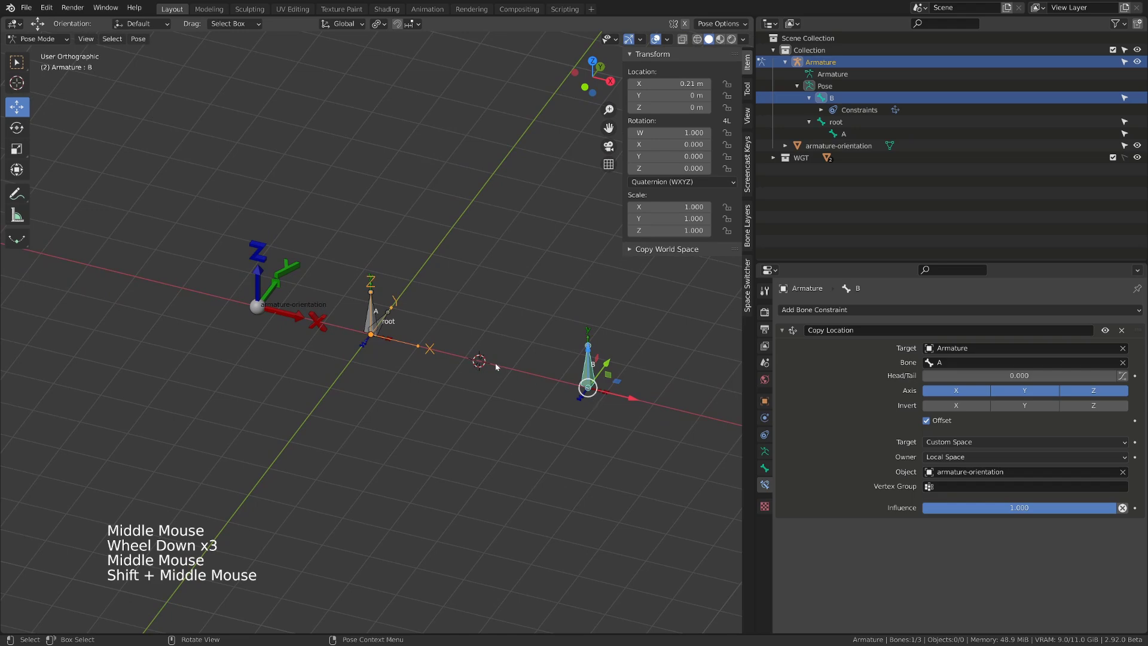
{"action": "middle_click", "coordinate": [511, 388]}
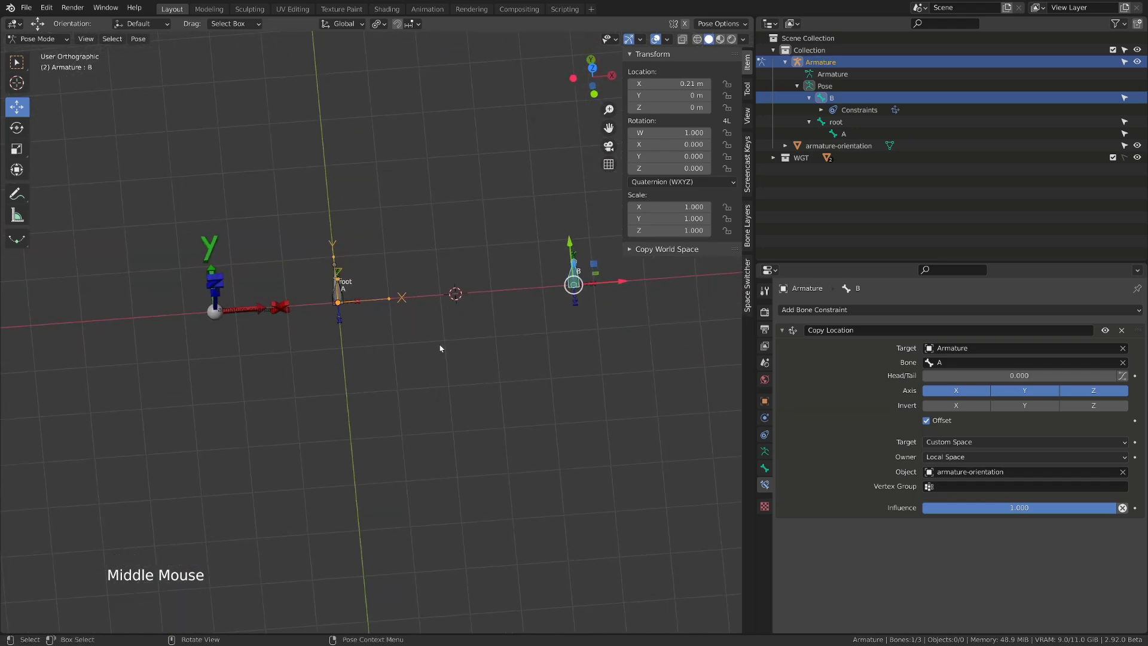
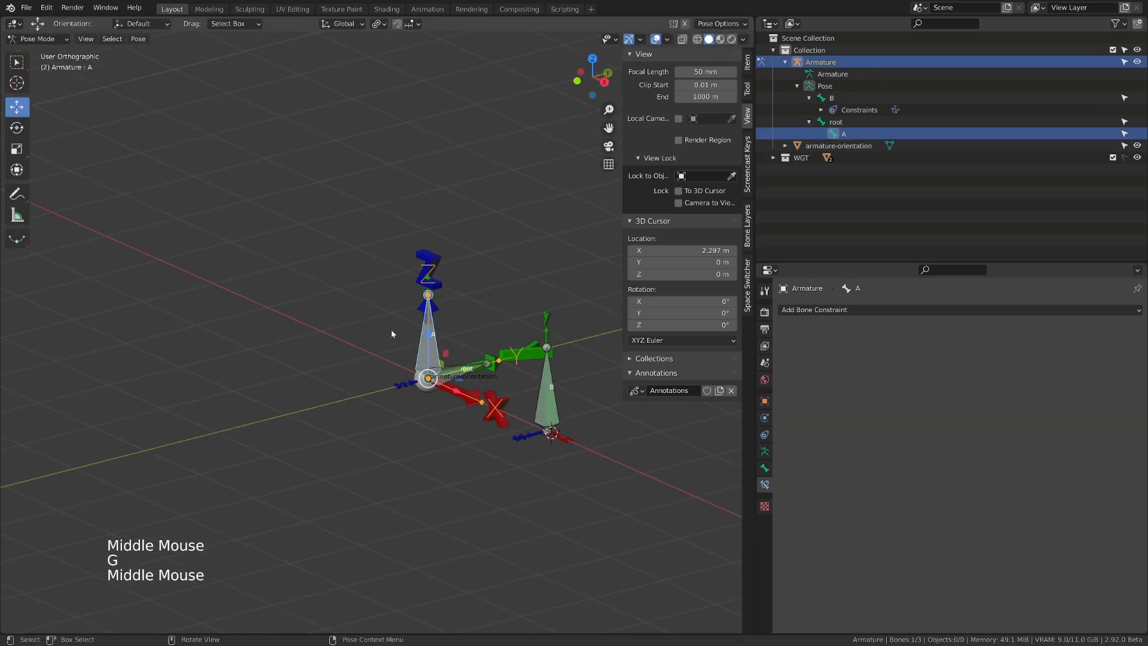
Test bone A's movement, switch to Object Mode and select the armature-orientation object.
{"action": "key", "text": "g"}
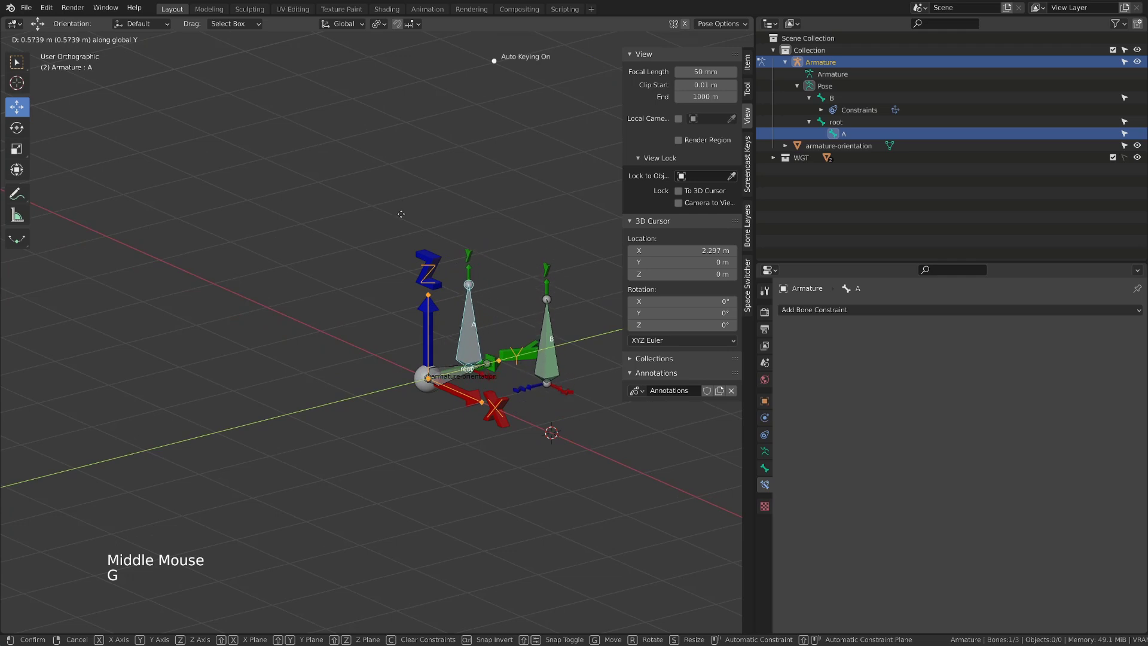
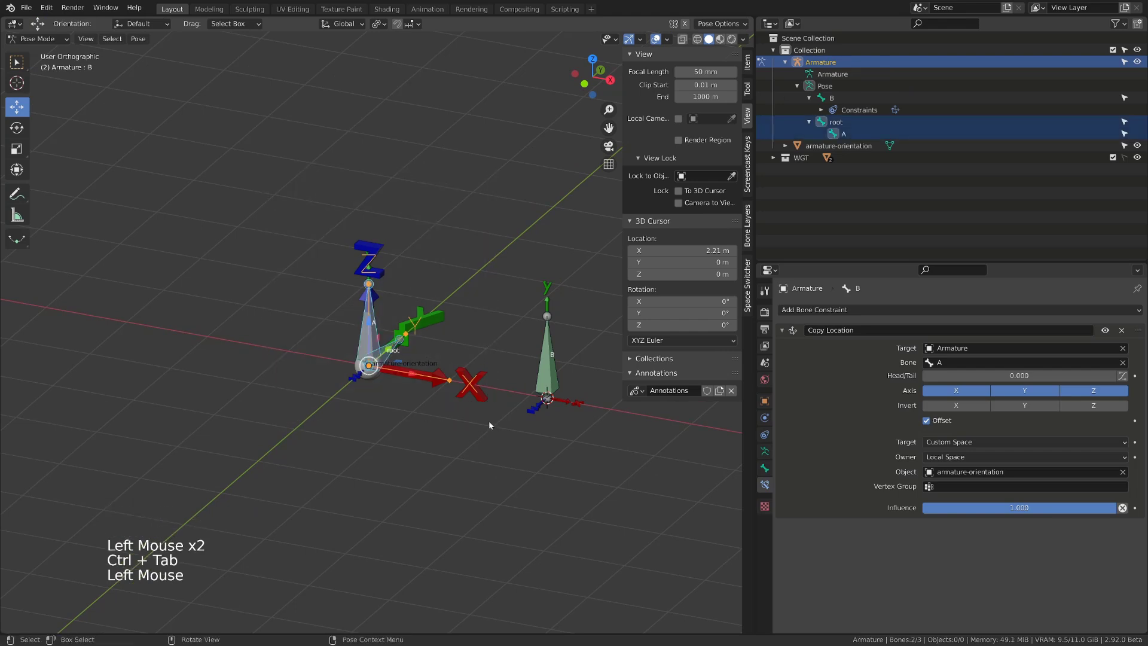
{"action": "key", "text": "h"}
{"action": "left_click", "coordinate": [448, 384]}
{"action": "key", "text": "ctrl+Tab"}
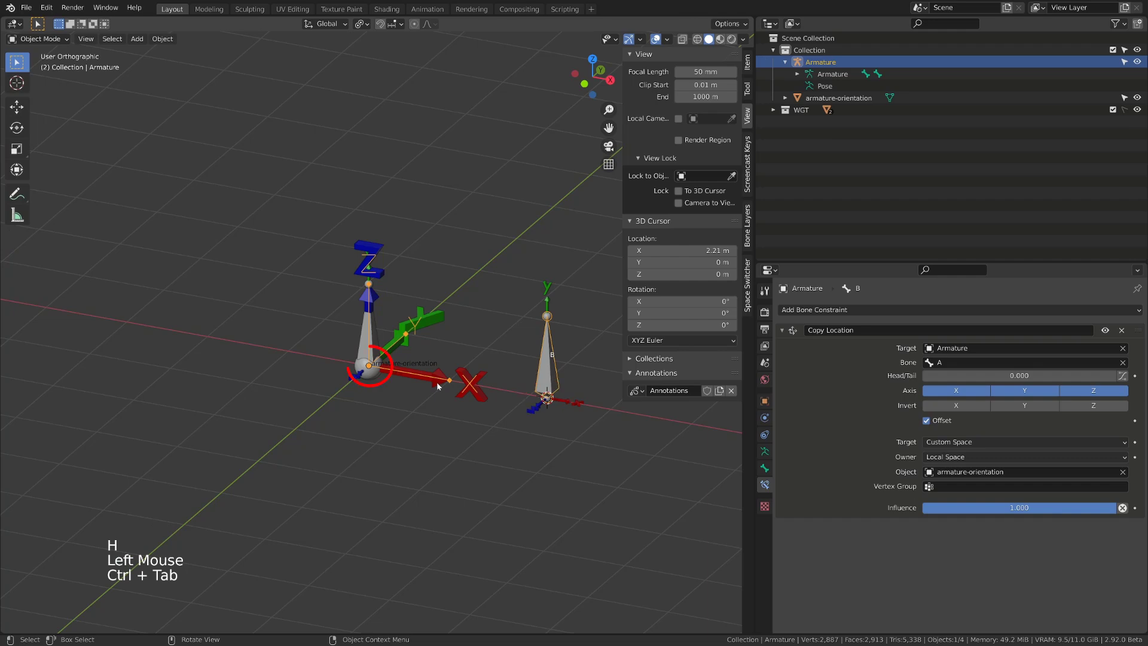
{"action": "left_click", "coordinate": [441, 385]}
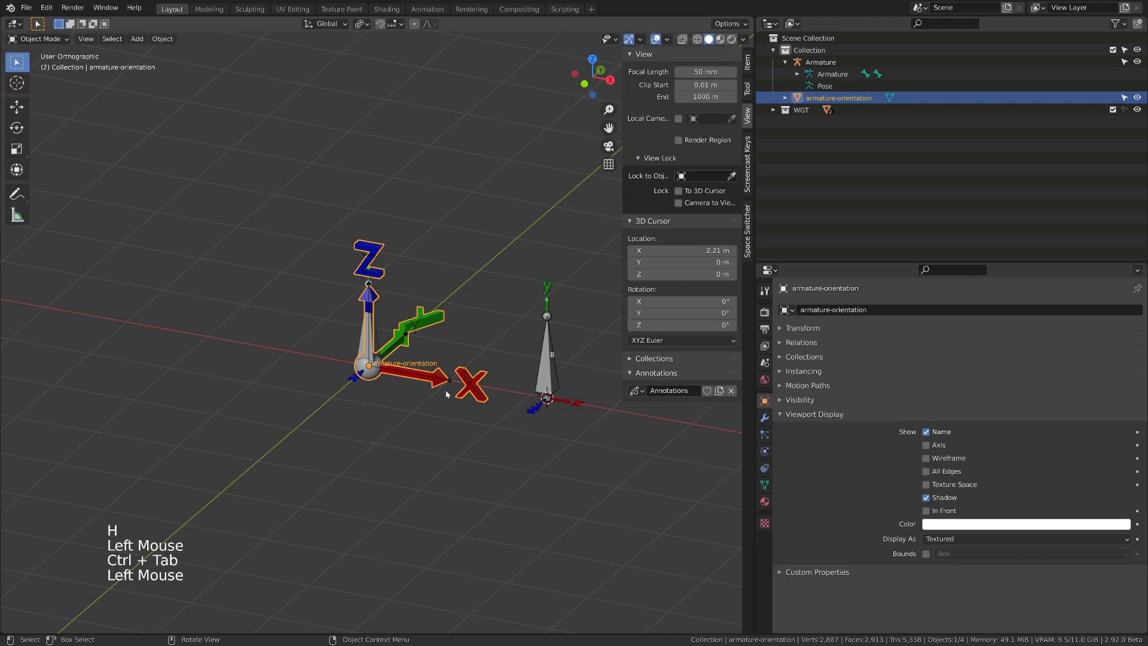
Move the armature-orientation object about -3.28 m along global X so bone B shifts the opposite way.
{"action": "scroll", "scroll_direction": "down", "scroll_amount": 3}
{"action": "middle_click", "coordinate": [456, 404]}
{"action": "key", "text": "g"}
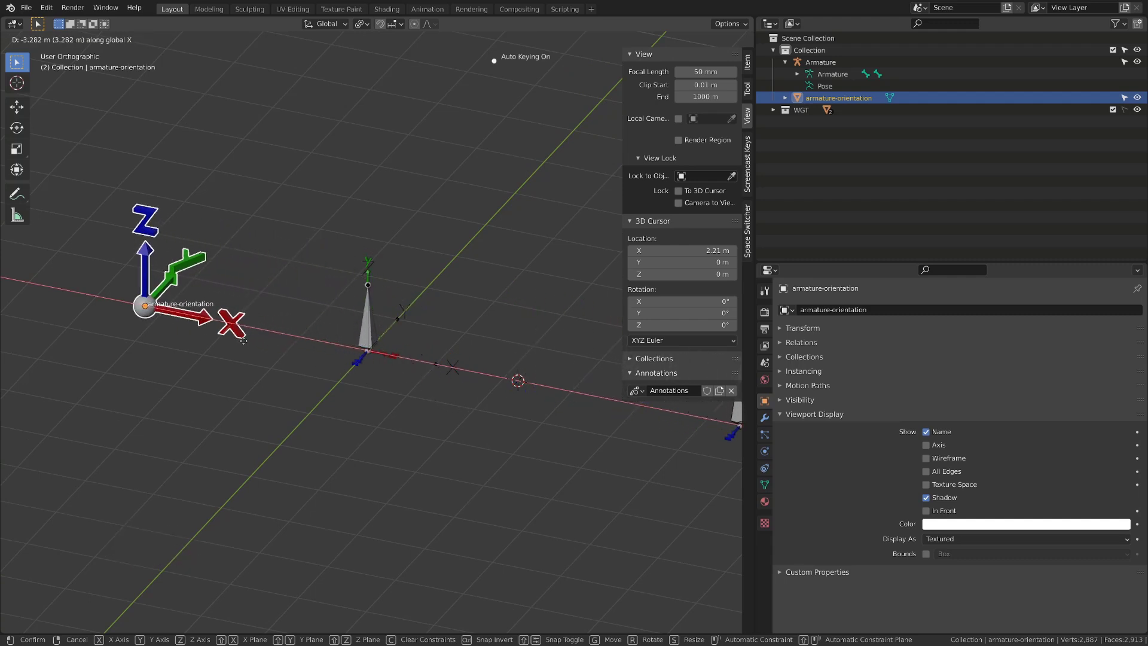
{"action": "middle_click", "coordinate": [408, 352]}
{"action": "middle_click", "coordinate": [364, 352]}
{"action": "middle_click", "coordinate": [358, 394]}
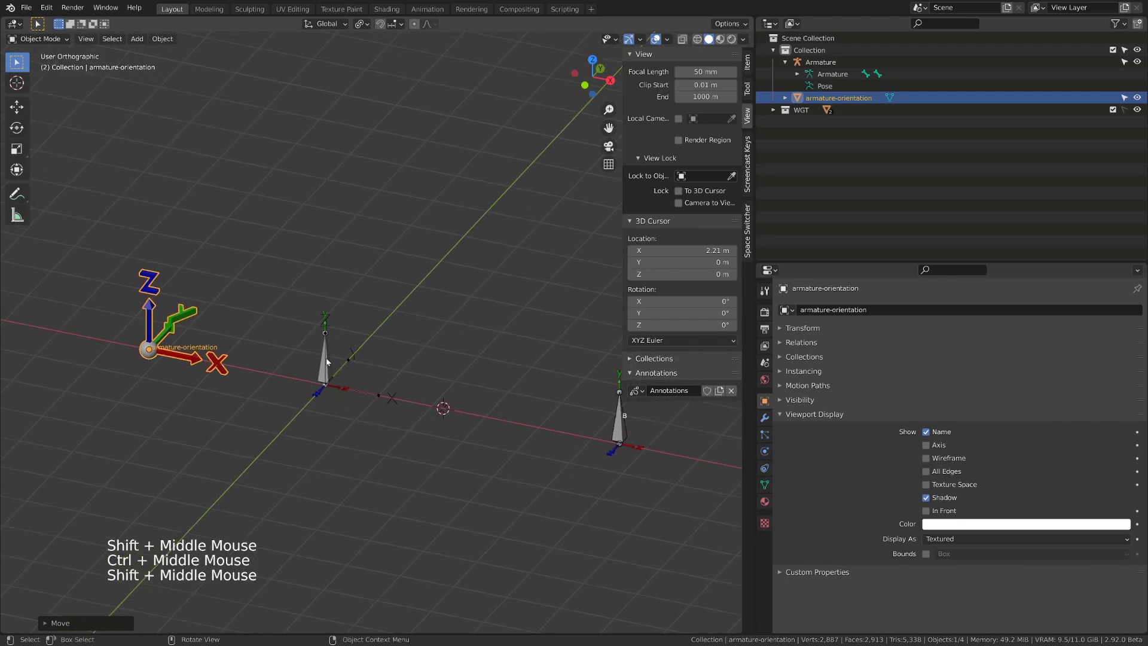
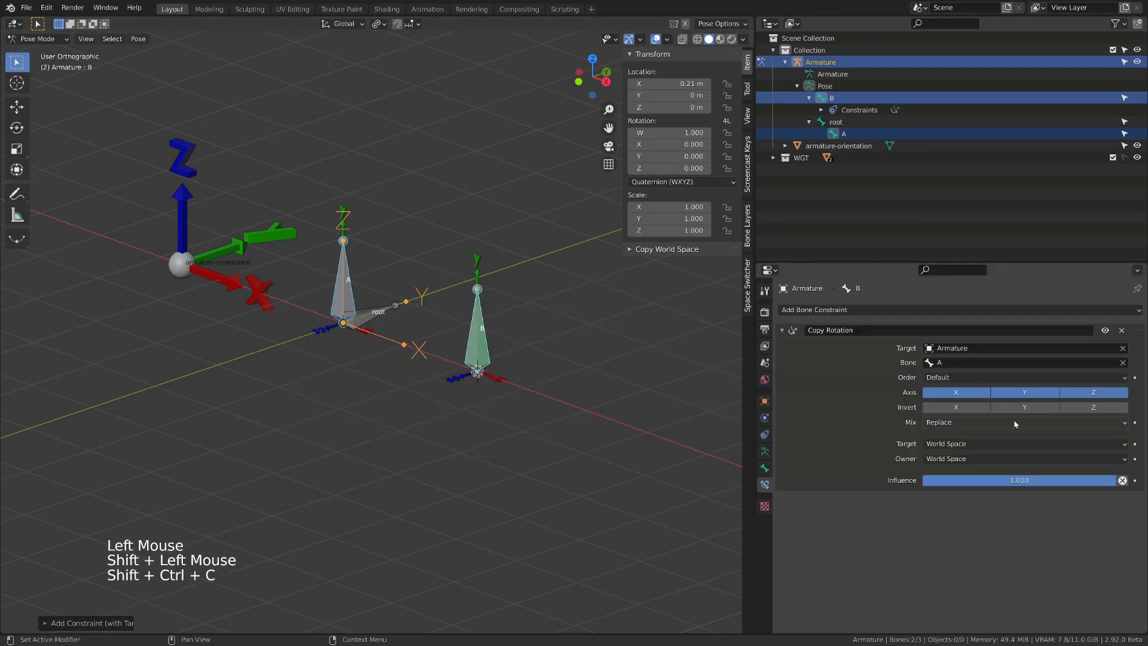
Set B's Copy Rotation target space to Local Space and rotate bone A about X so B tilts with it.
{"action": "left_click", "coordinate": [981, 448]}
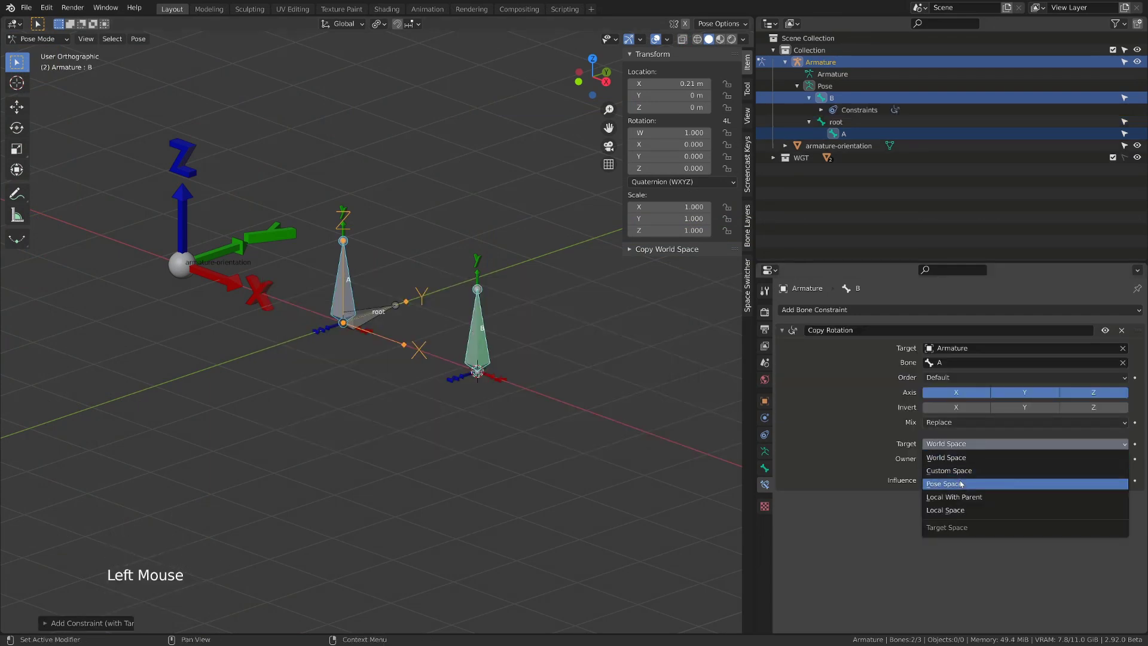
{"action": "left_click", "coordinate": [965, 458]}
{"action": "left_click", "coordinate": [348, 287]}
{"action": "key", "text": "r"}
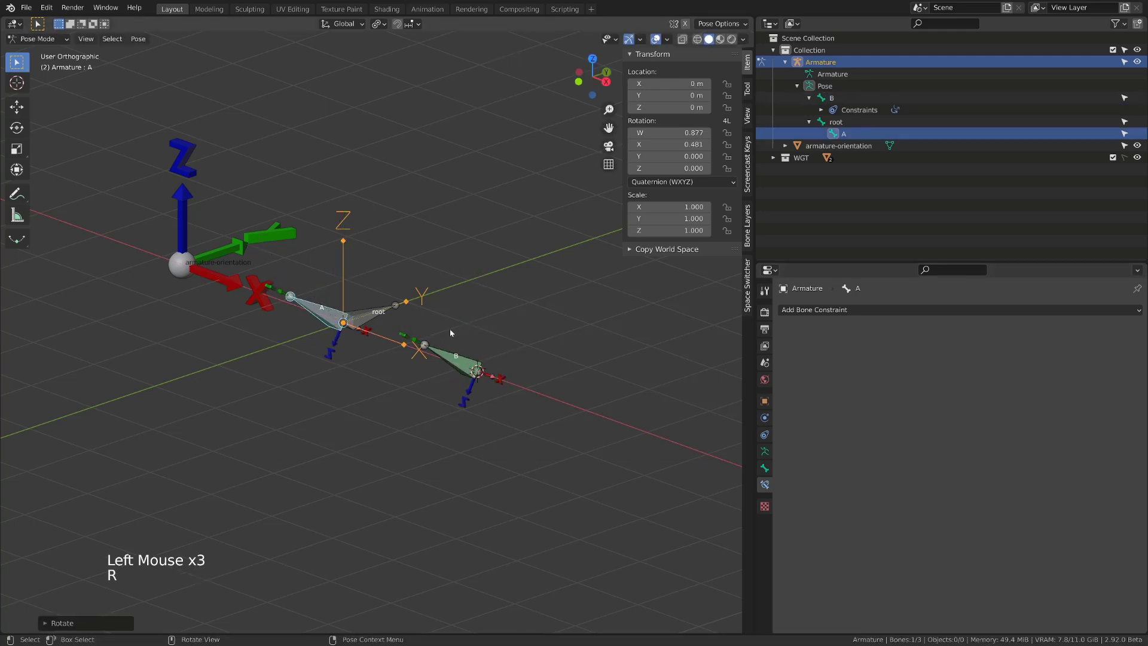
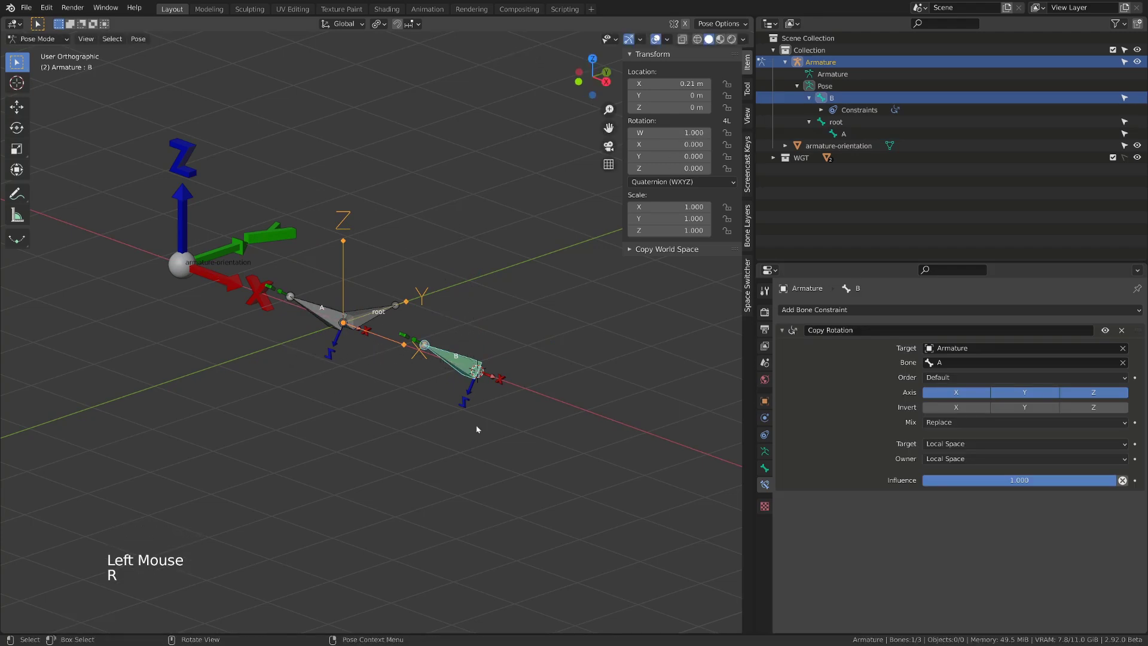
Orbit the view slightly to inspect bones A, A2 and B.
{"action": "middle_click", "coordinate": [512, 429]}
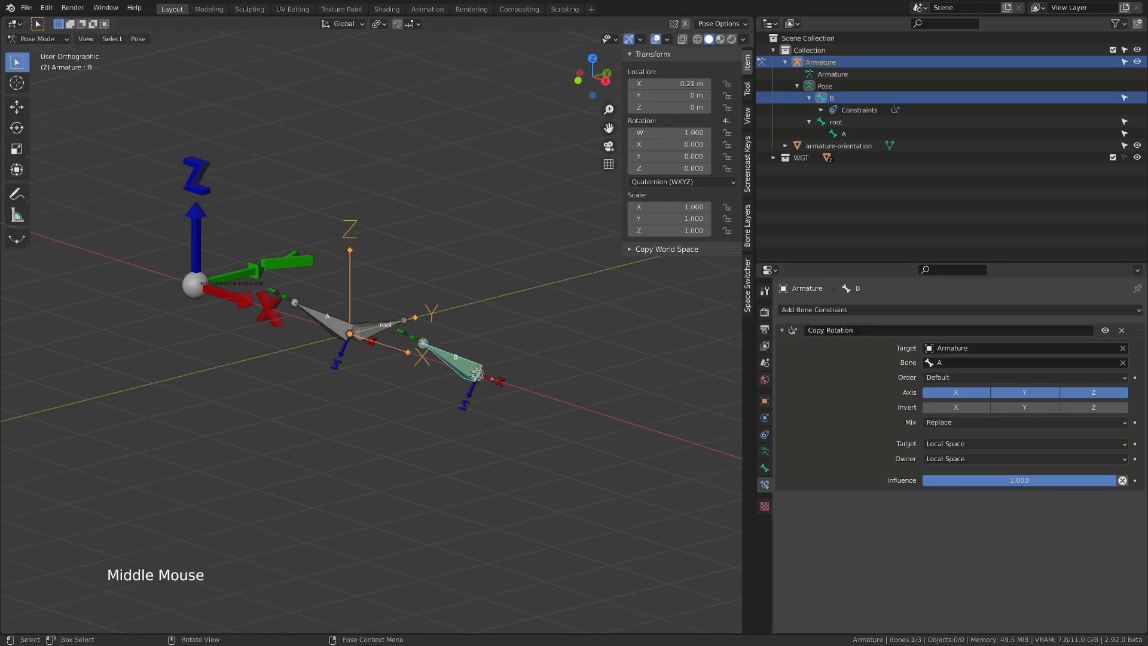
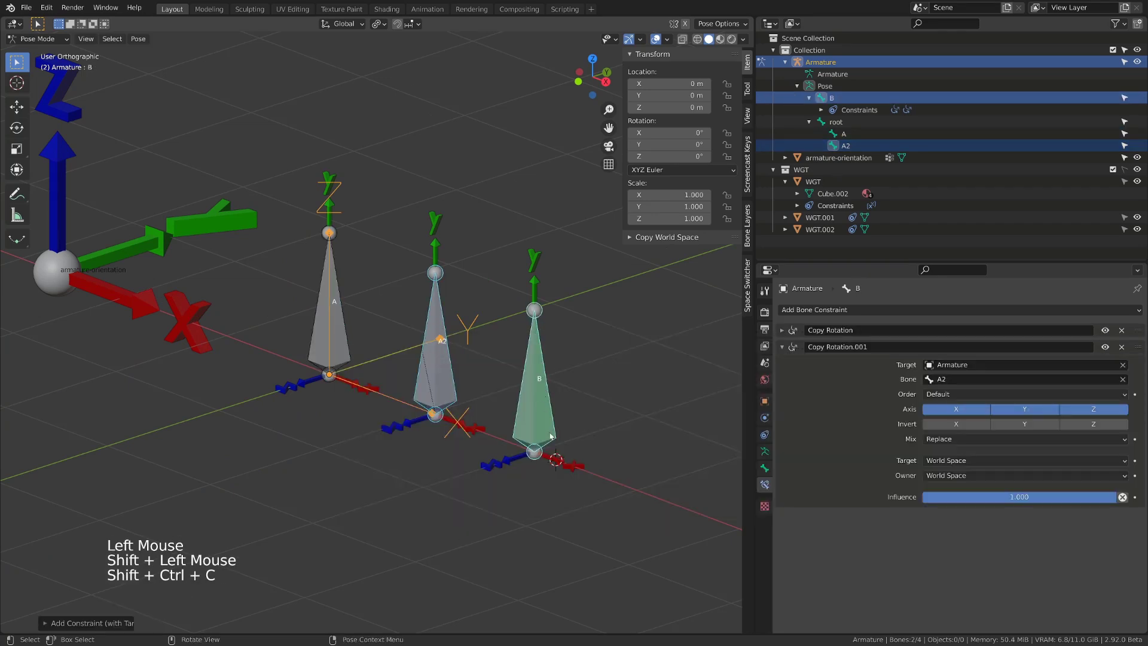
Set Copy Rotation.001 target and owner spaces to Local Space and rotate bone A about X to test.
{"action": "left_click", "coordinate": [1012, 462]}
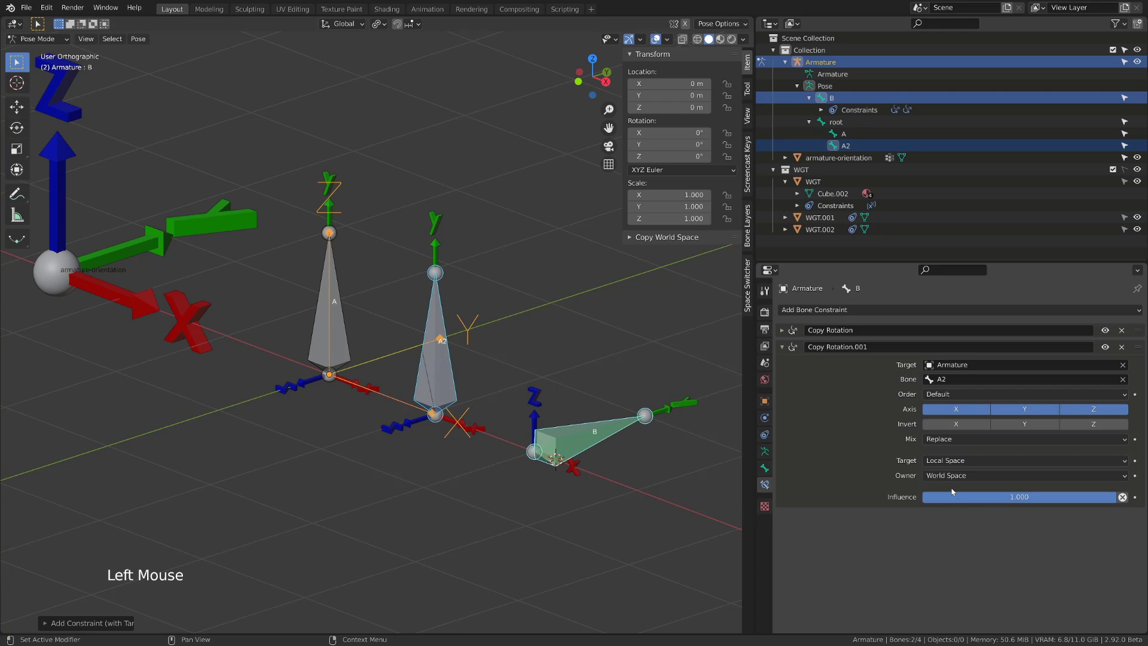
{"action": "left_click", "coordinate": [954, 482]}
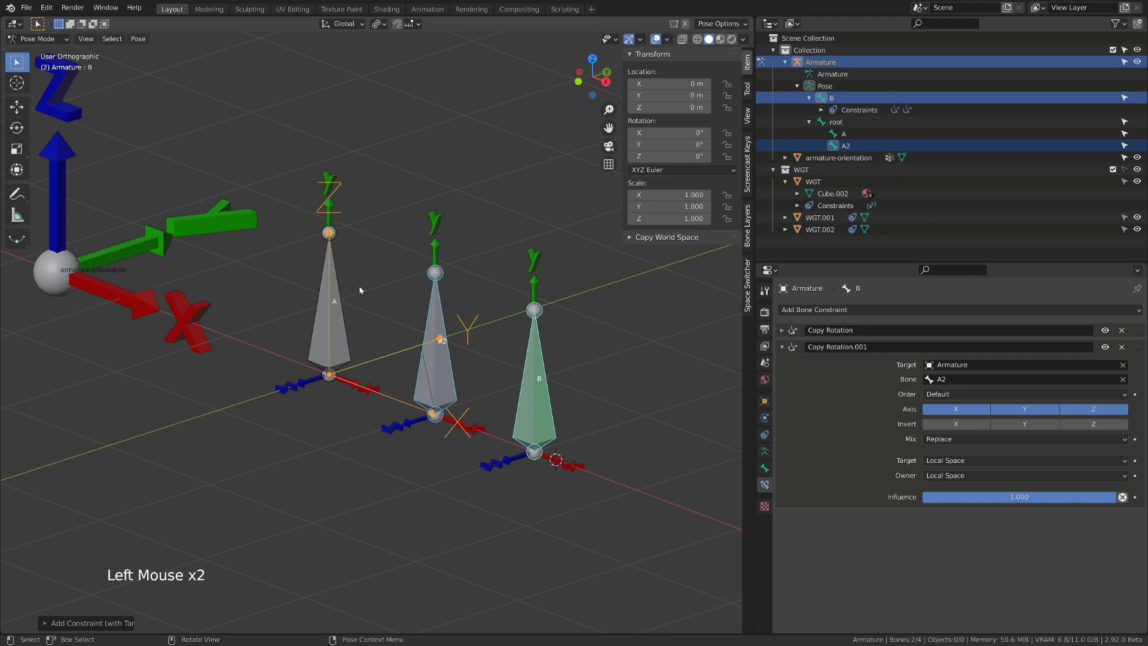
{"action": "left_click", "coordinate": [341, 280]}
{"action": "key", "text": "r"}
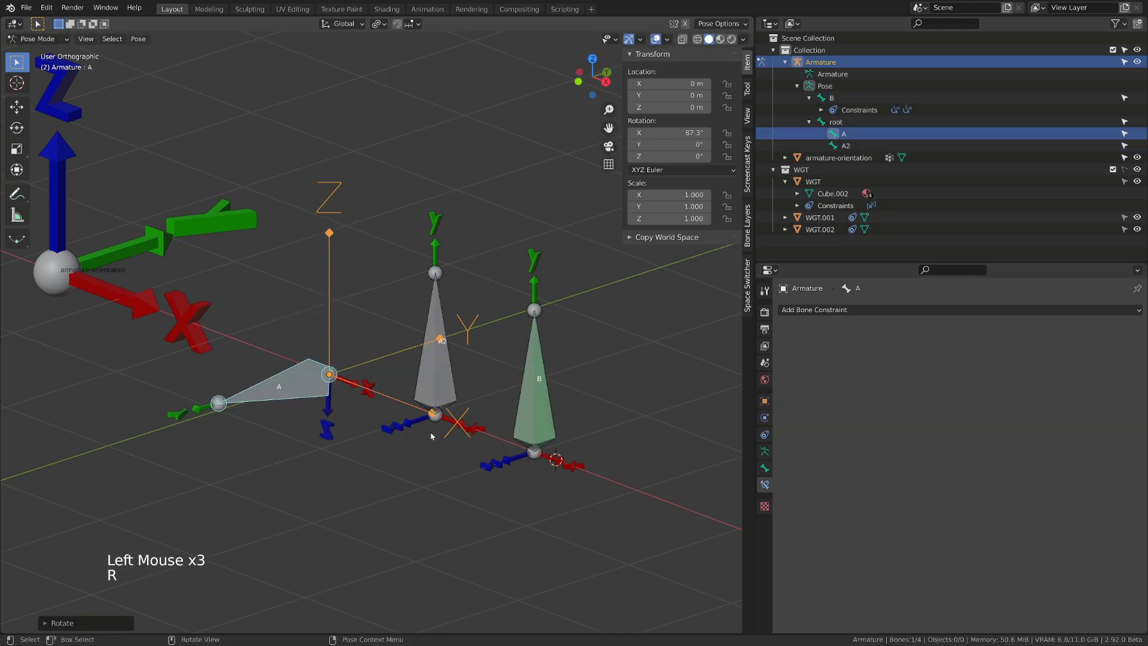
Change Copy Rotation.001's Mix to Add and rotate A2 so its rotation stacks on B.
{"action": "middle_click", "coordinate": [460, 426]}
{"action": "left_click", "coordinate": [527, 415]}
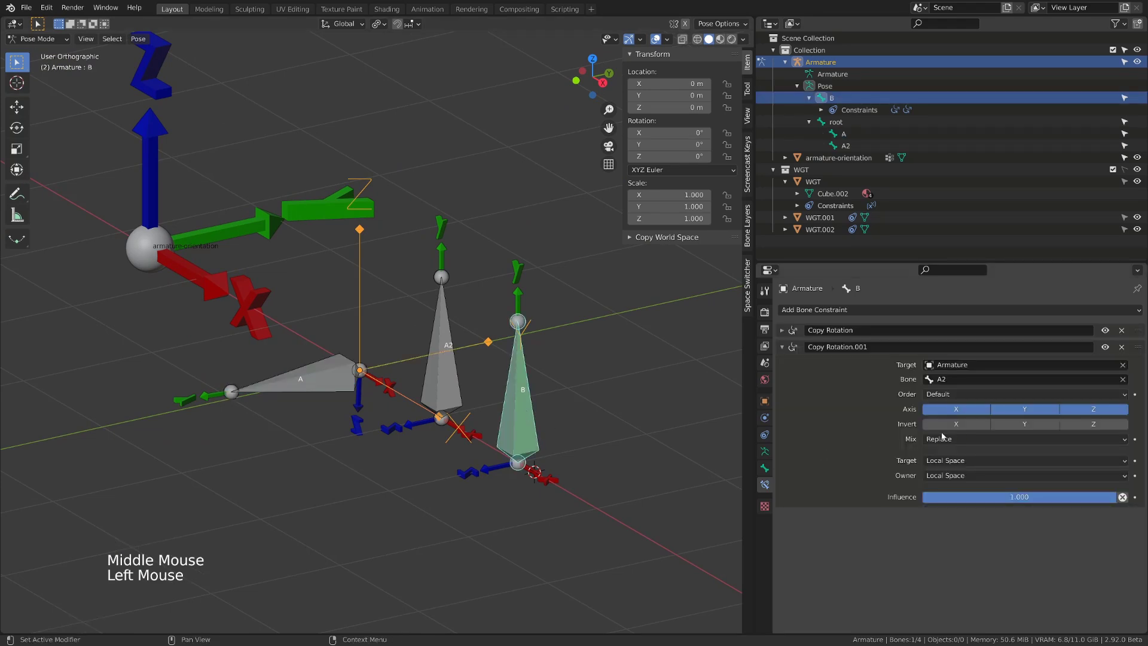
{"action": "left_click", "coordinate": [947, 443]}
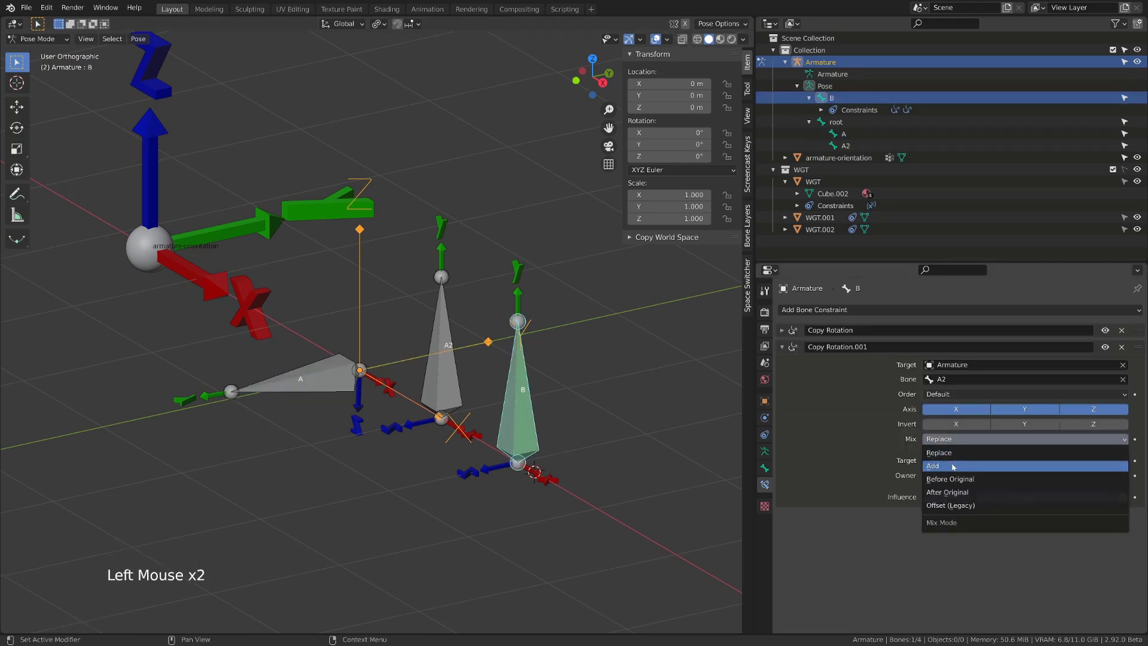
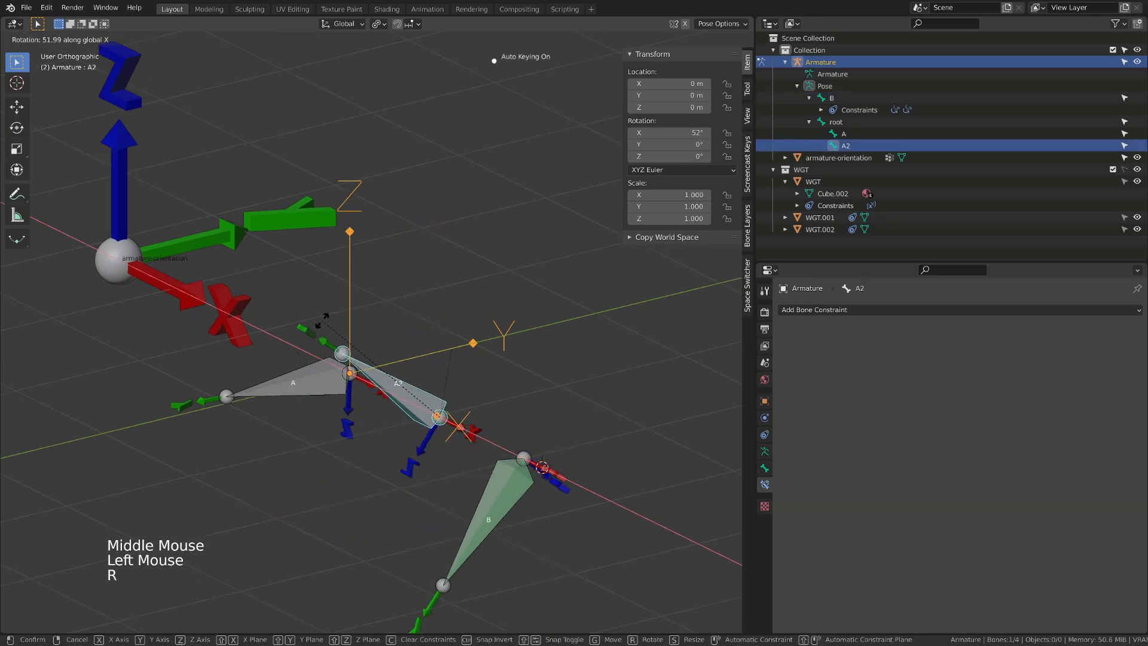
{"action": "key", "text": "r"}
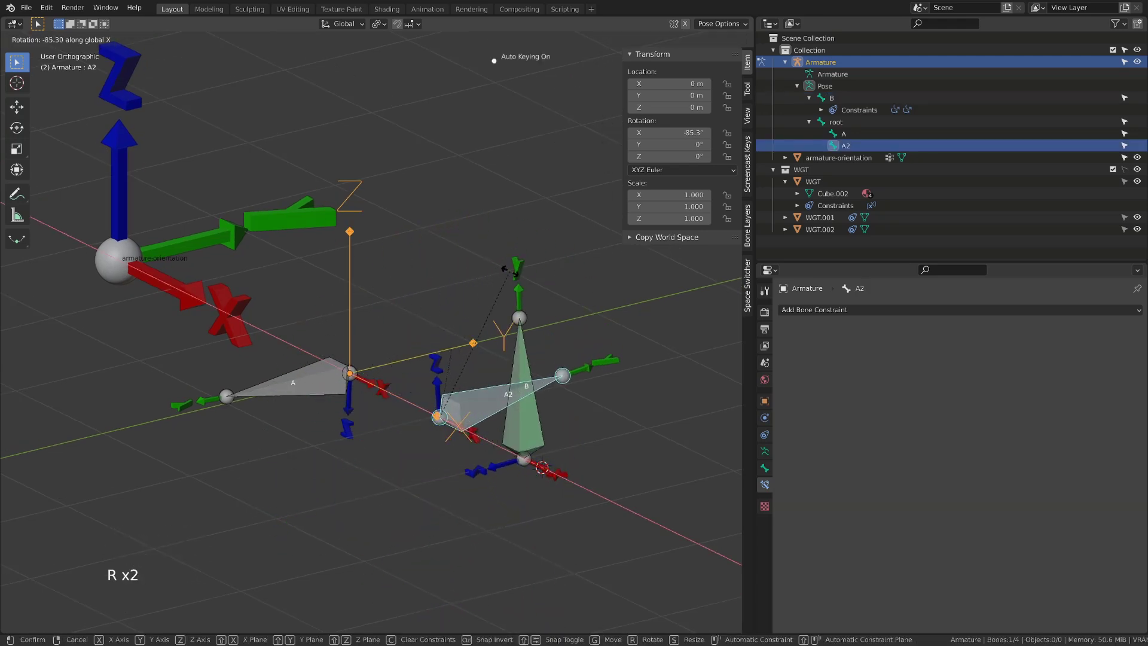
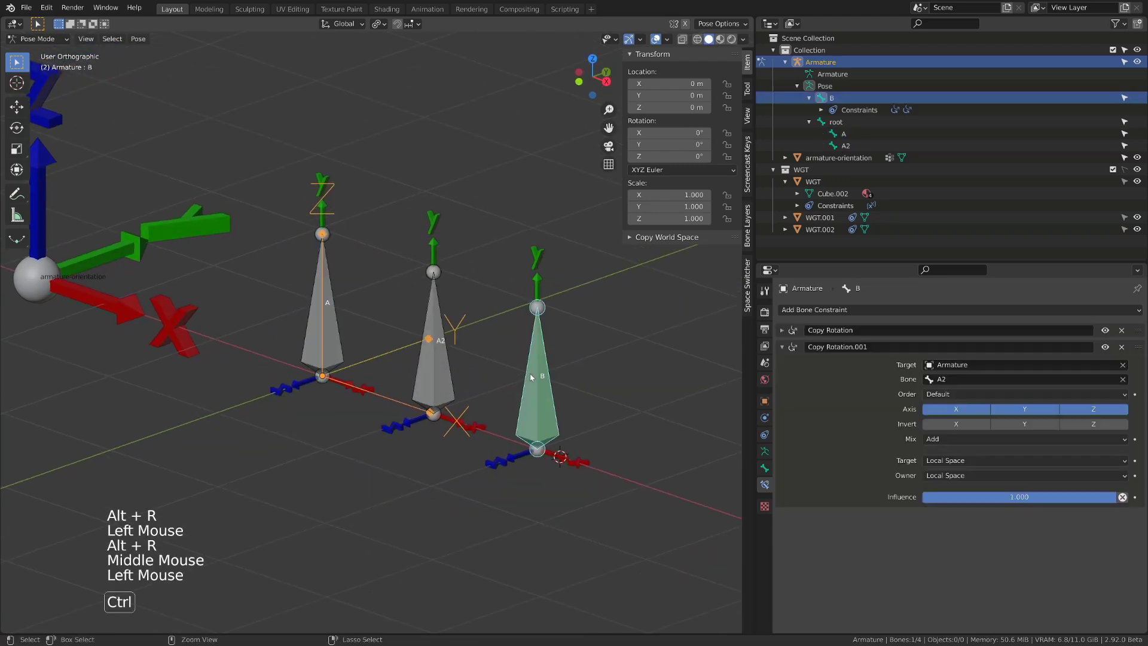
Switch to local transform orientation and inspect B's Copy Rotation.001 After Original mix setting.
{"action": "key", "text": "ctrl+s"}
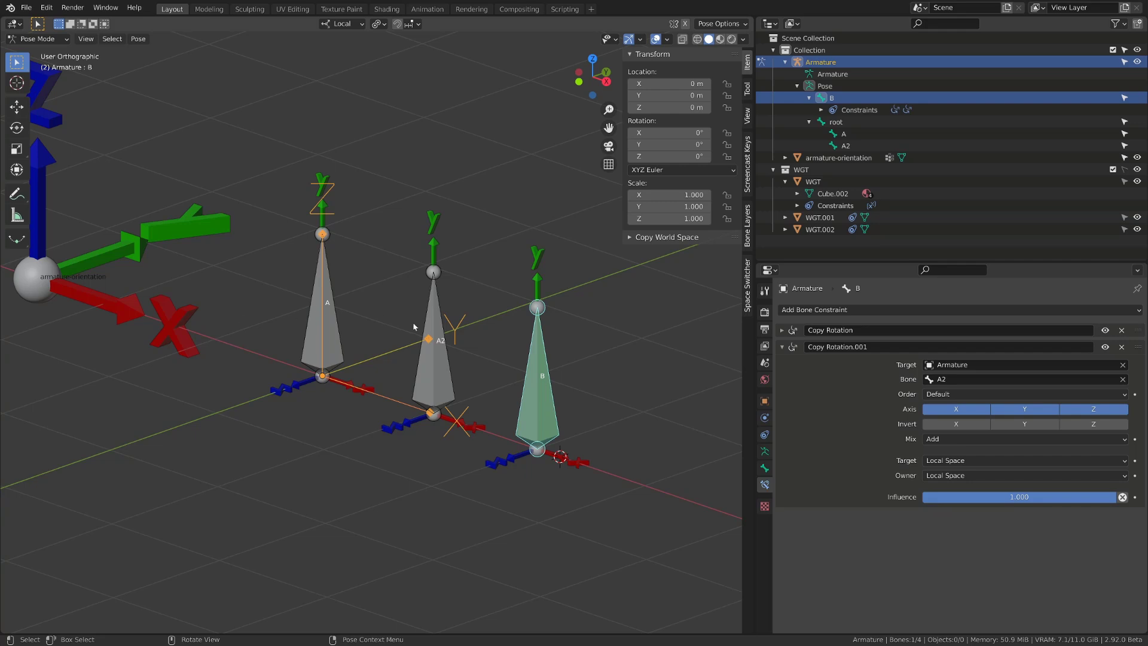
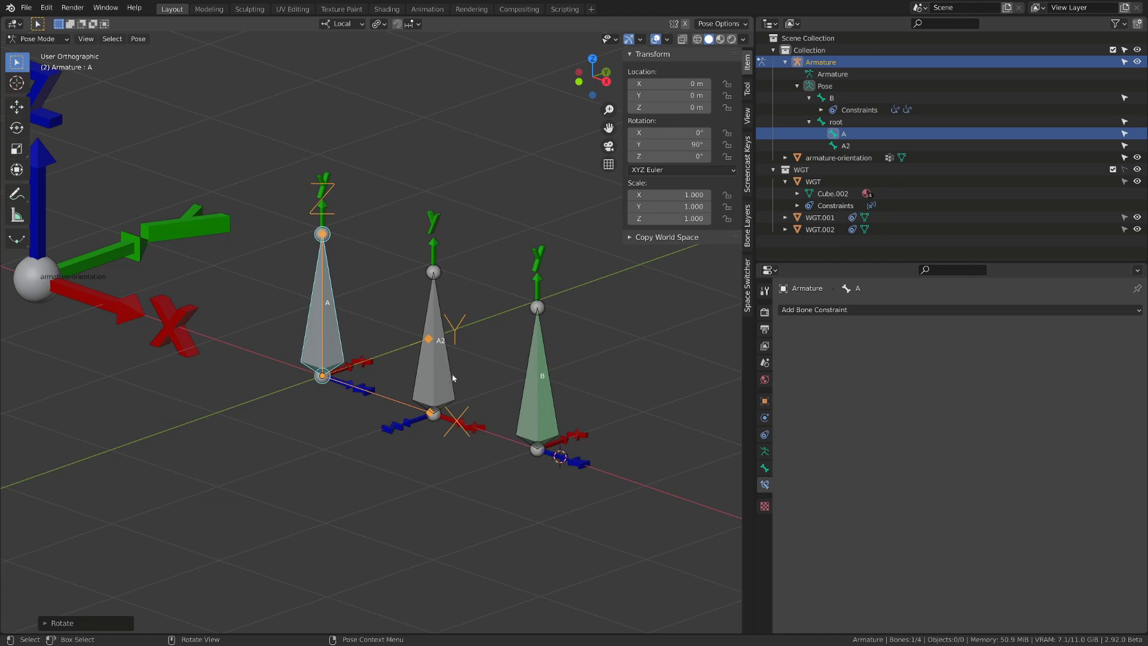
{"action": "left_click", "coordinate": [455, 375]}
{"action": "middle_click", "coordinate": [459, 377]}
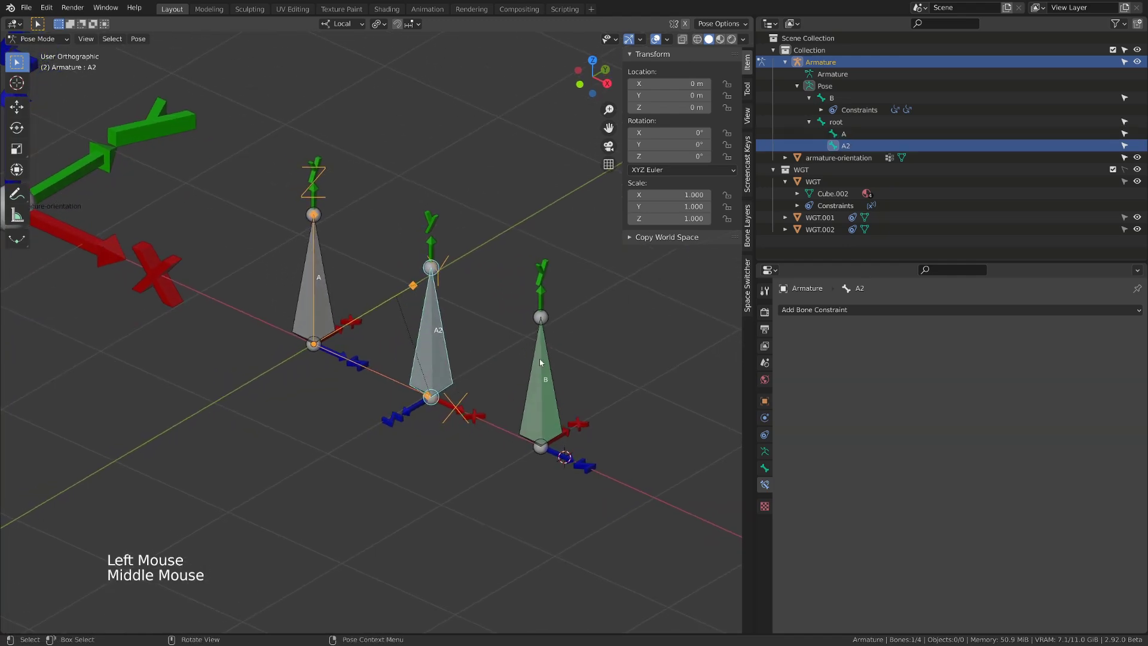
{"action": "left_click", "coordinate": [545, 364]}
{"action": "left_click", "coordinate": [965, 444]}
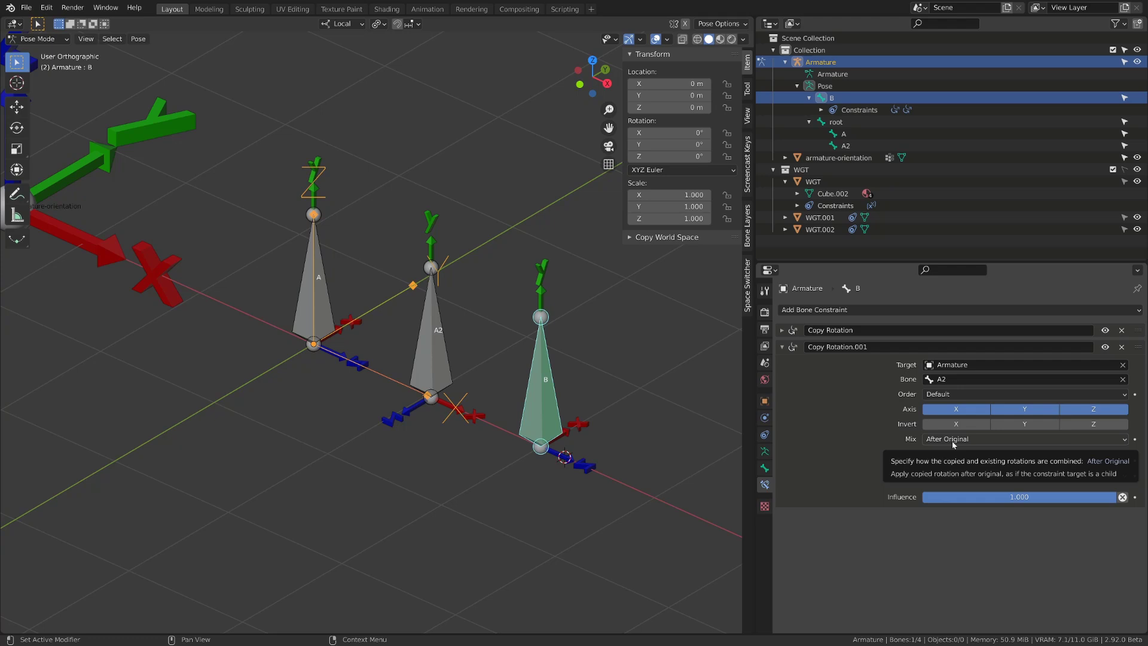
Rotate bone A2 about its local X and watch bone B follow.
{"action": "left_click", "coordinate": [435, 375]}
{"action": "key", "text": "r"}
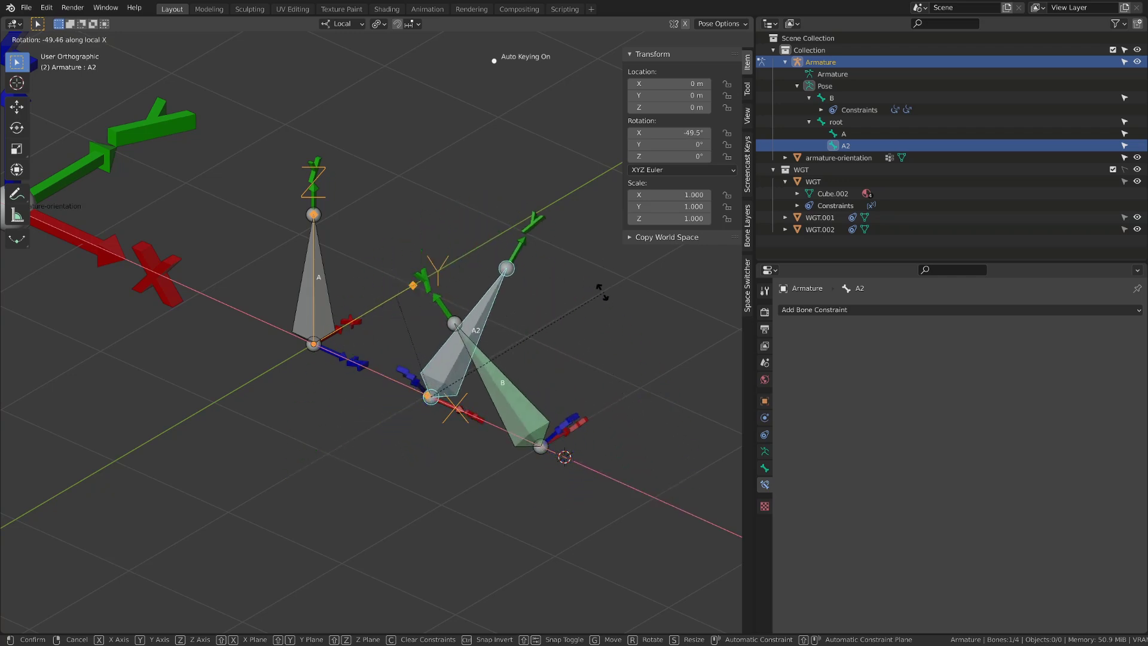
{"action": "left_click", "coordinate": [560, 418]}
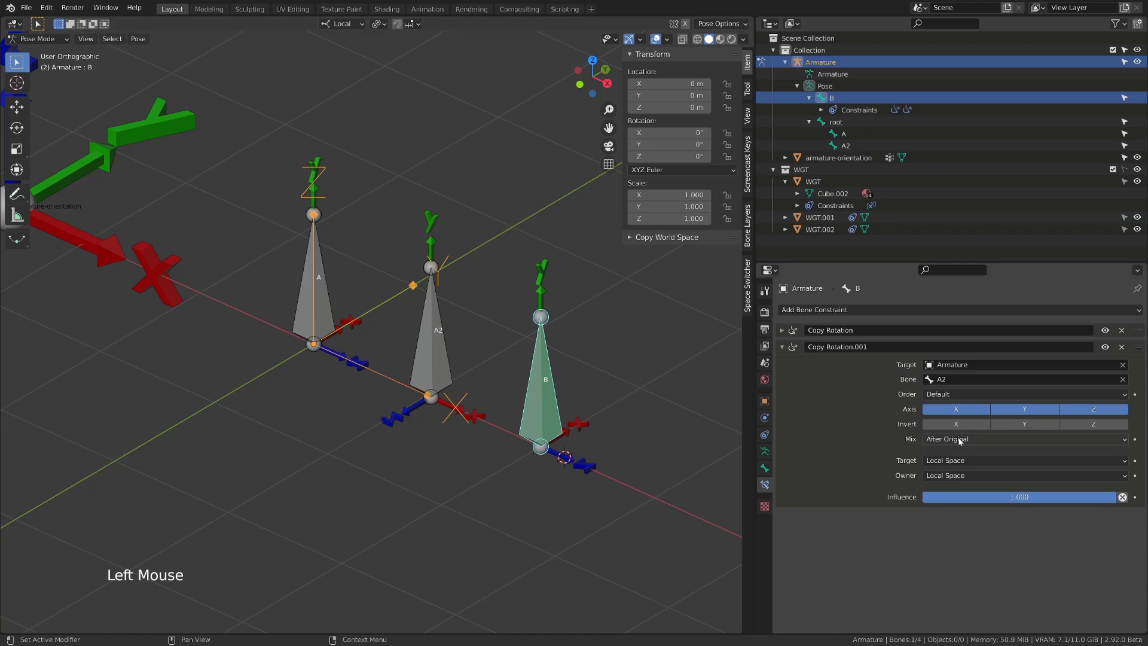
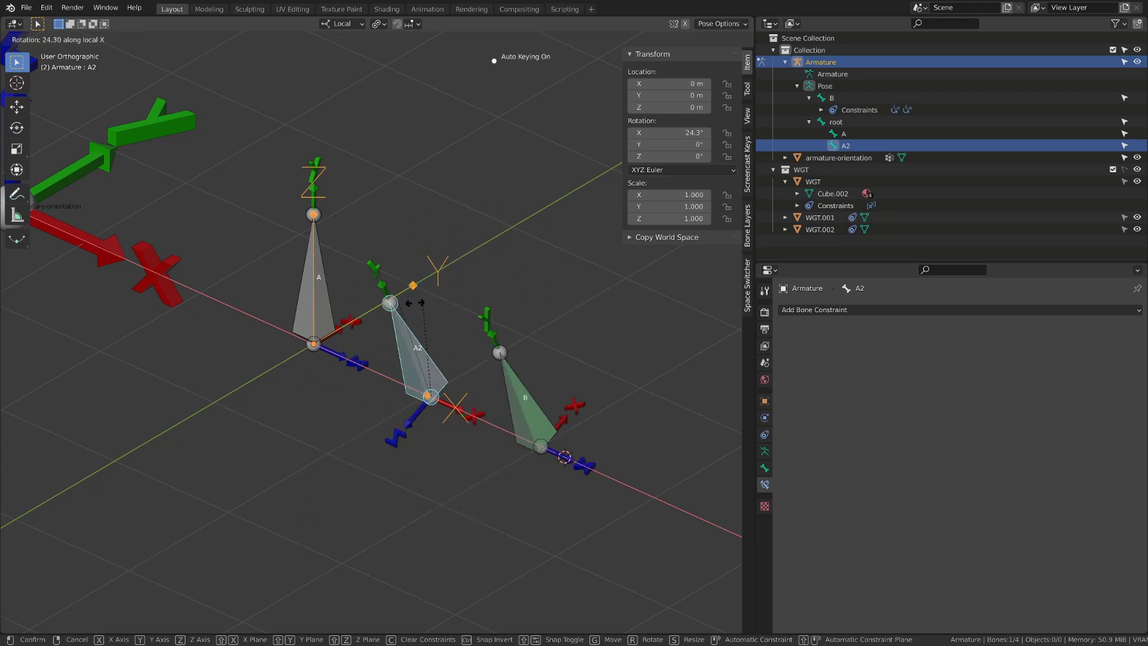
{"action": "key", "text": "r"}
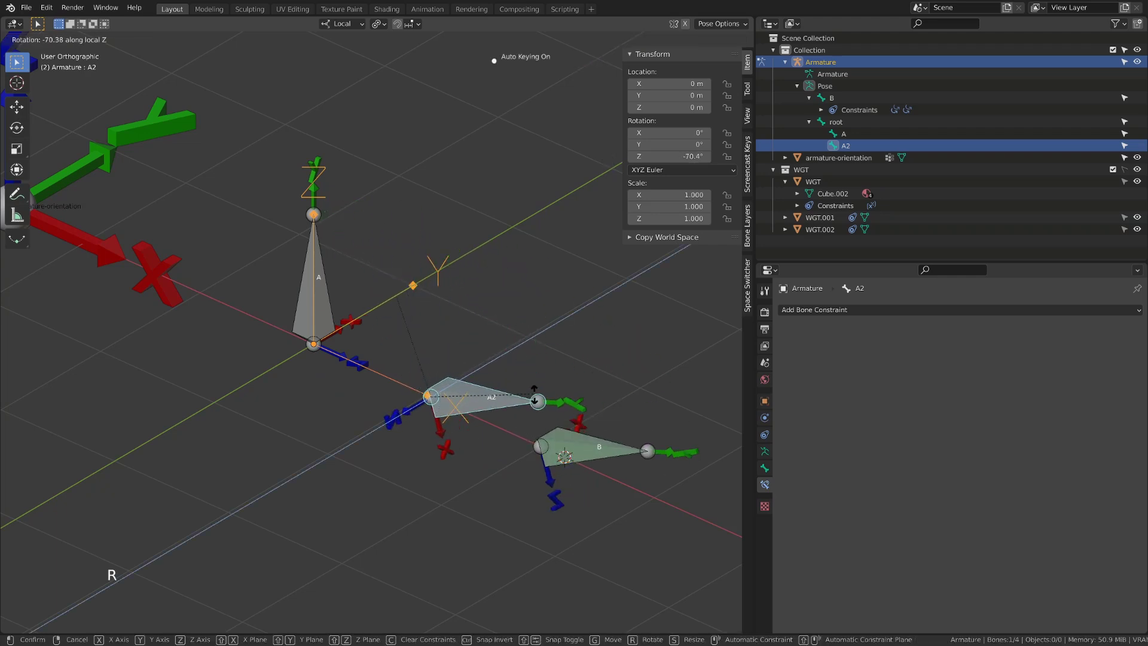
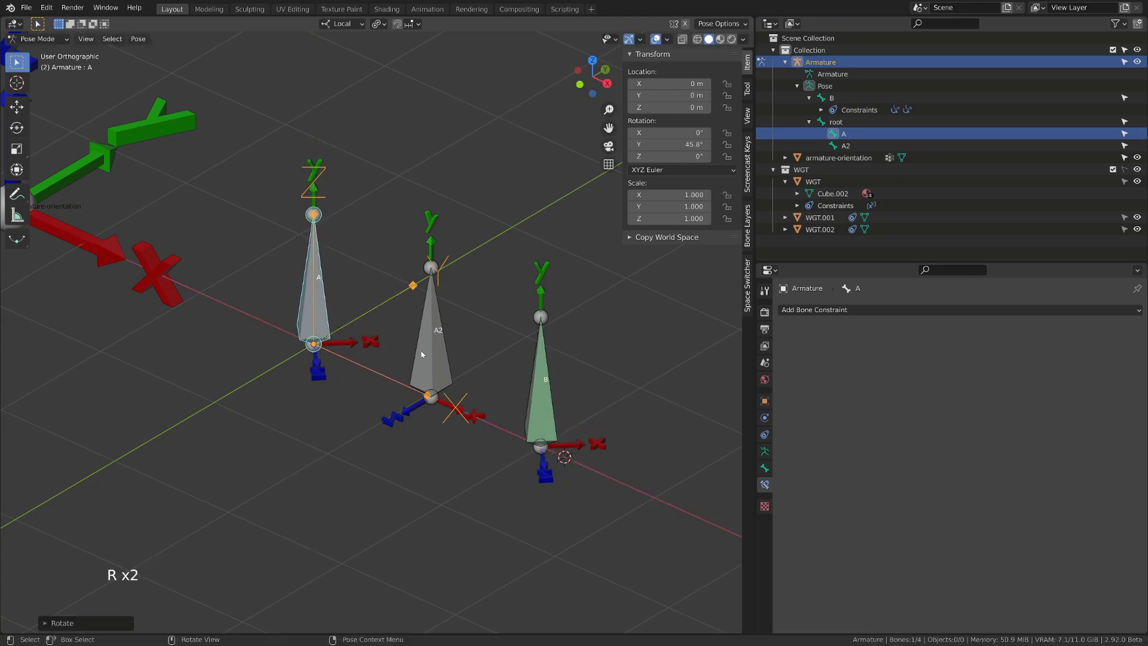
{"action": "left_click", "coordinate": [428, 351]}
{"action": "key", "text": "r"}
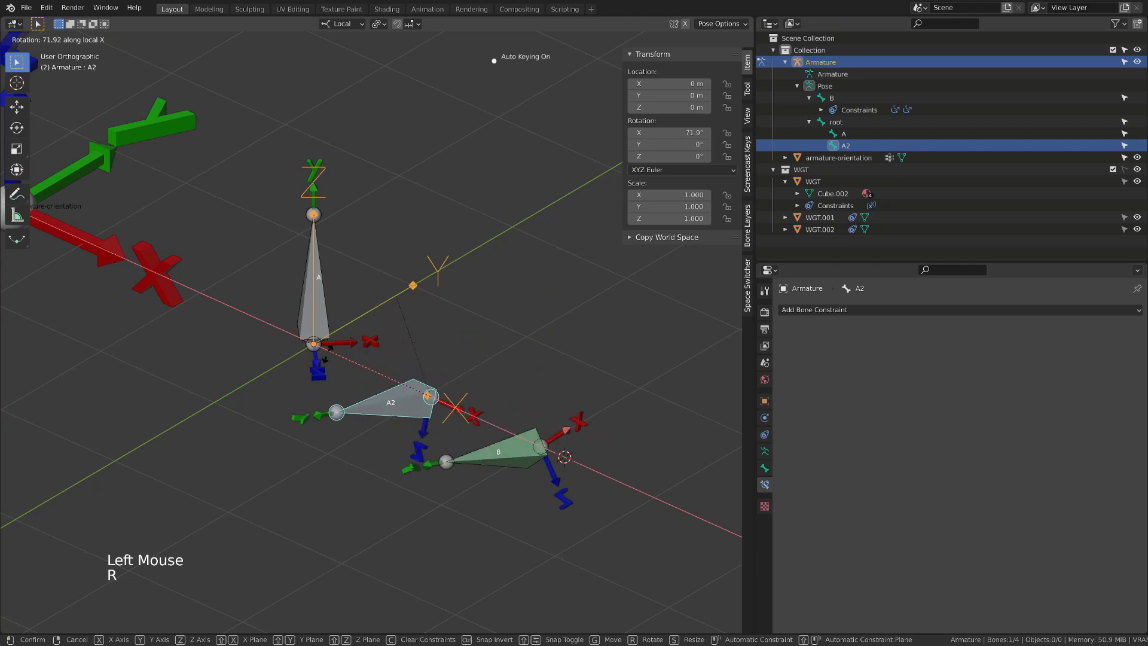
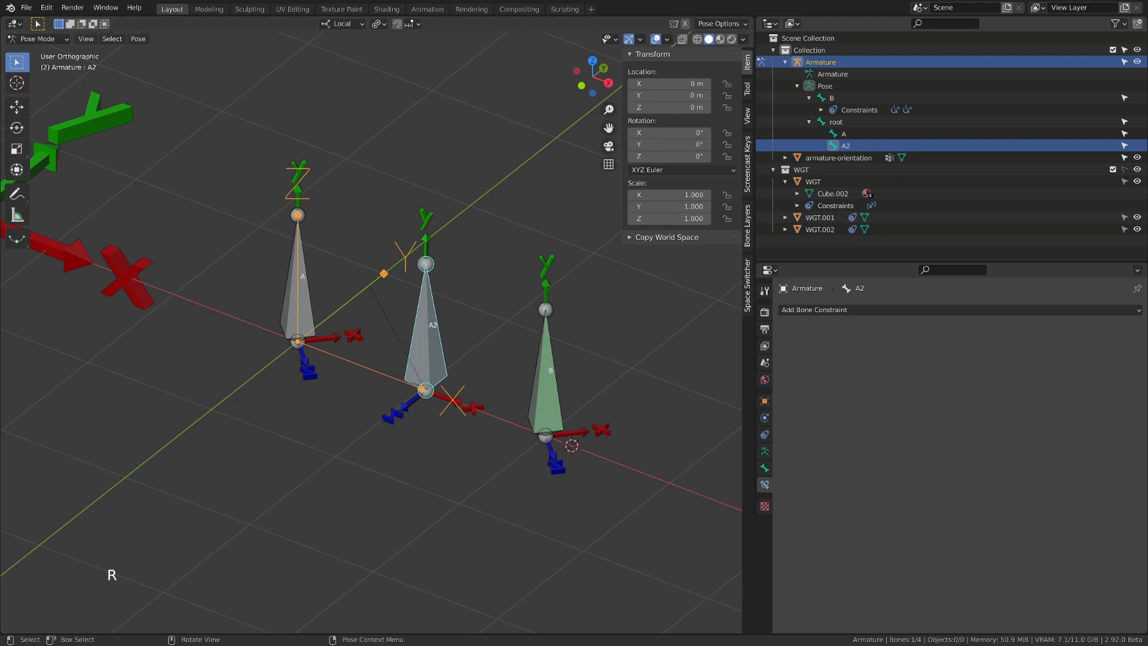
Try different Euler rotation orders on B's Copy Rotation constraints, ending on XZY for the first.
{"action": "left_click", "coordinate": [551, 380]}
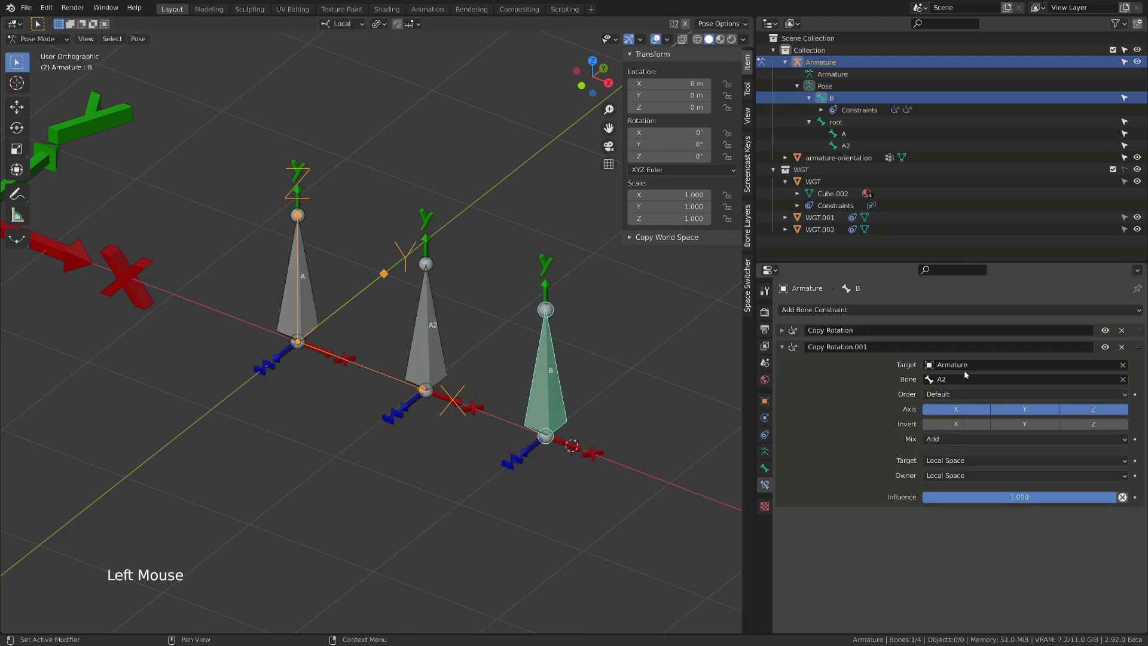
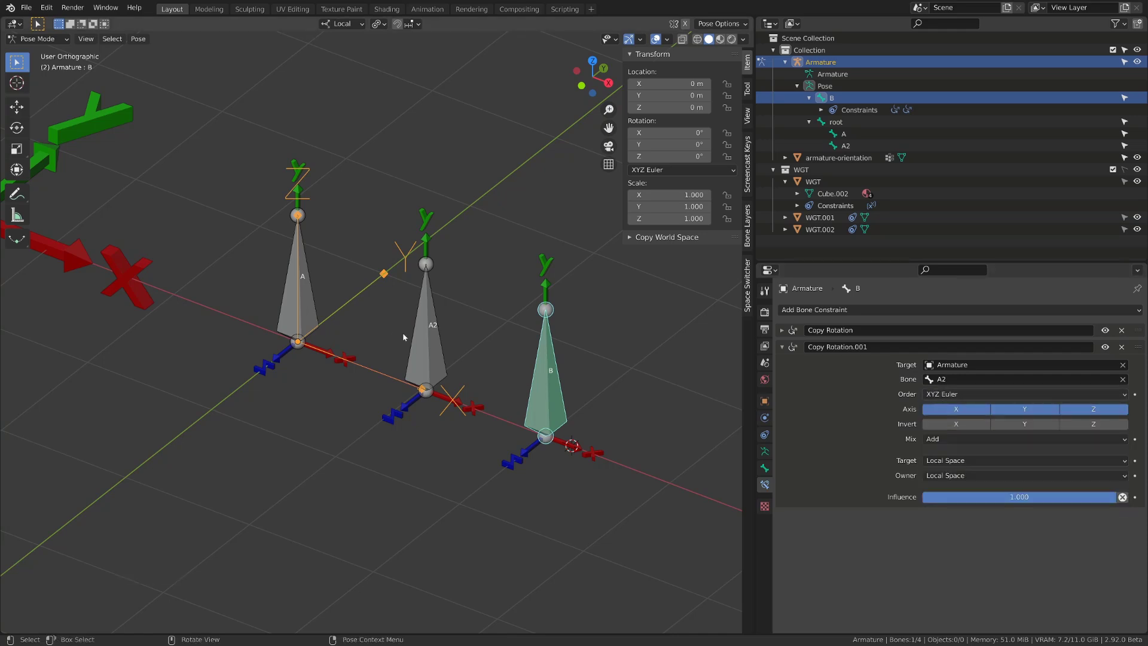
{"action": "left_click", "coordinate": [433, 336]}
{"action": "left_click", "coordinate": [553, 380]}
{"action": "left_click", "coordinate": [932, 398]}
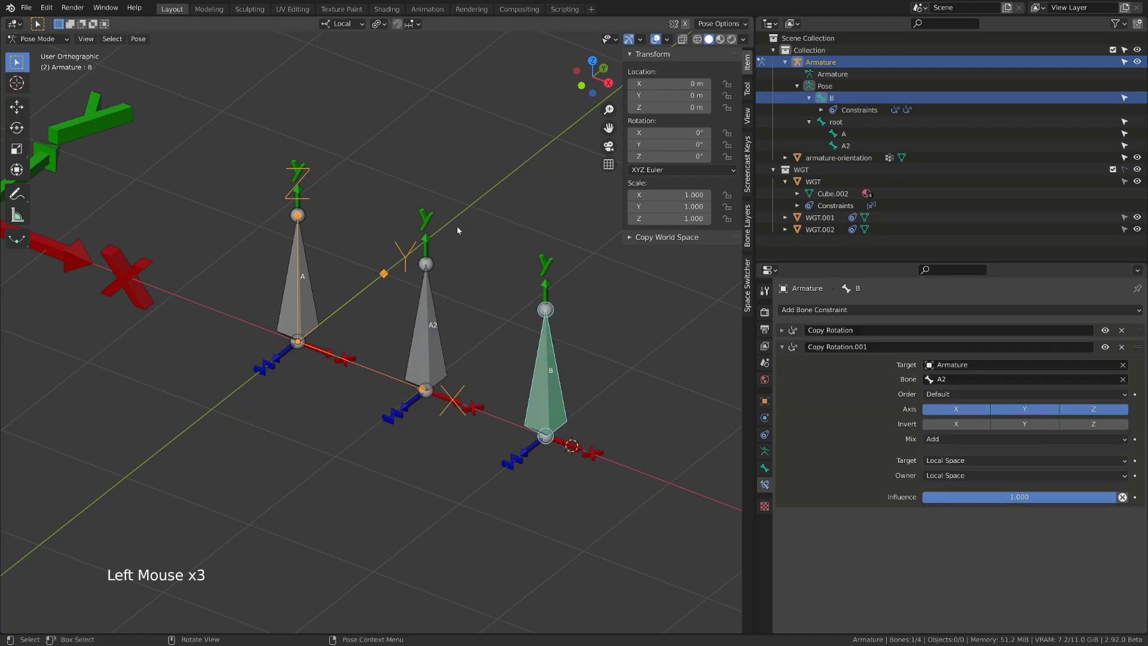
{"action": "left_click", "coordinate": [313, 298]}
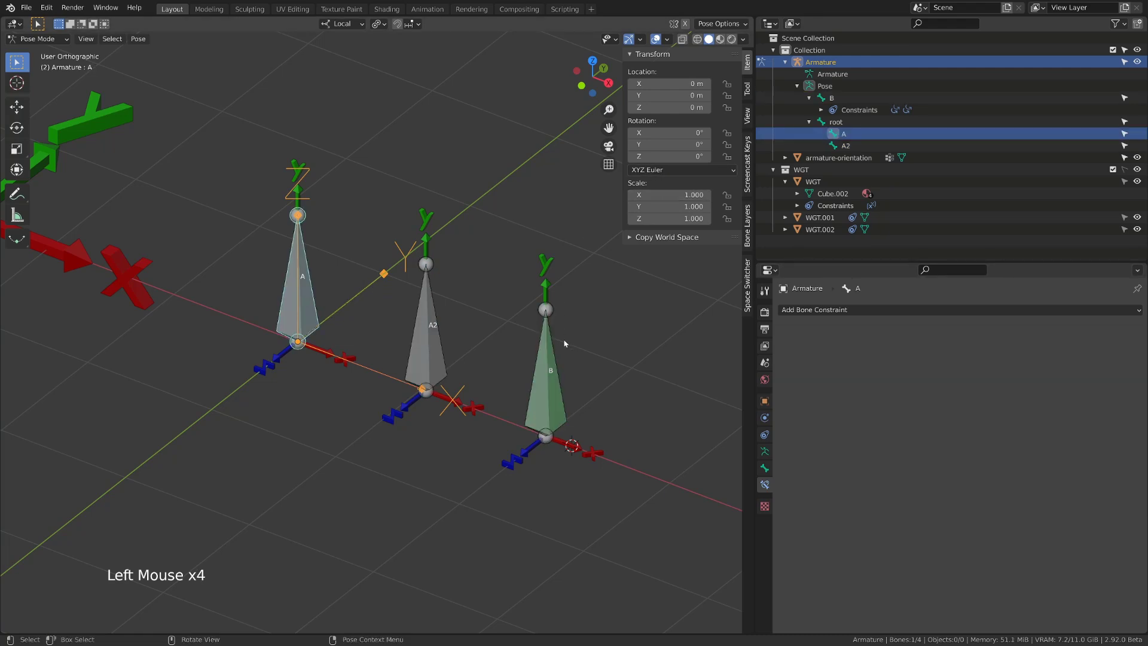
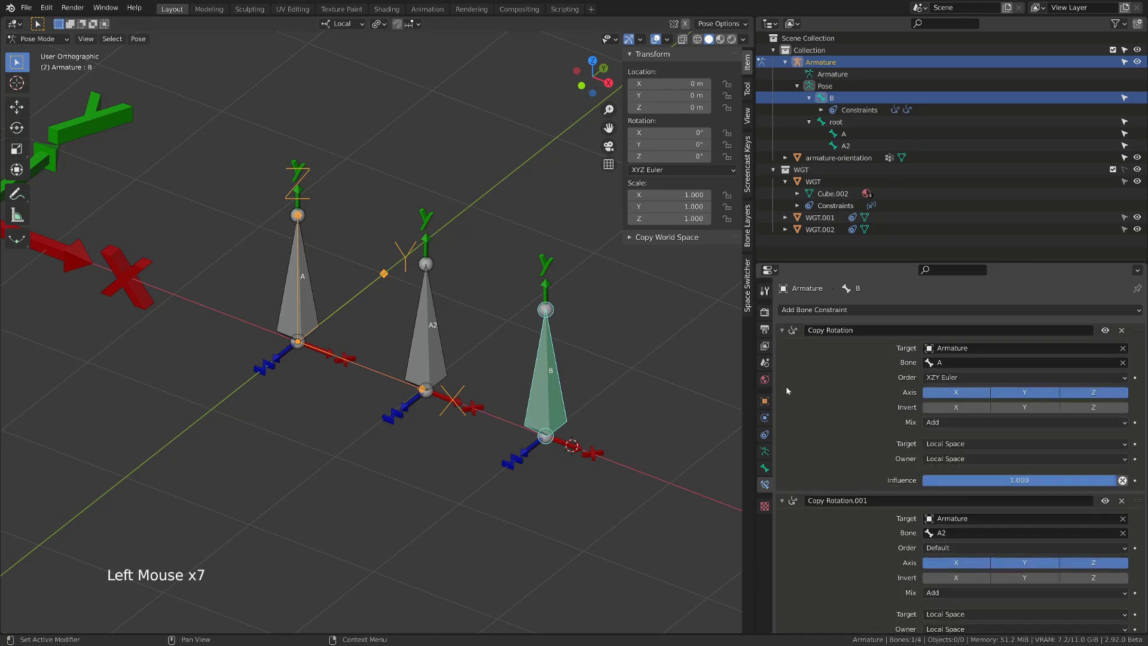
{"action": "left_click", "coordinate": [936, 381]}
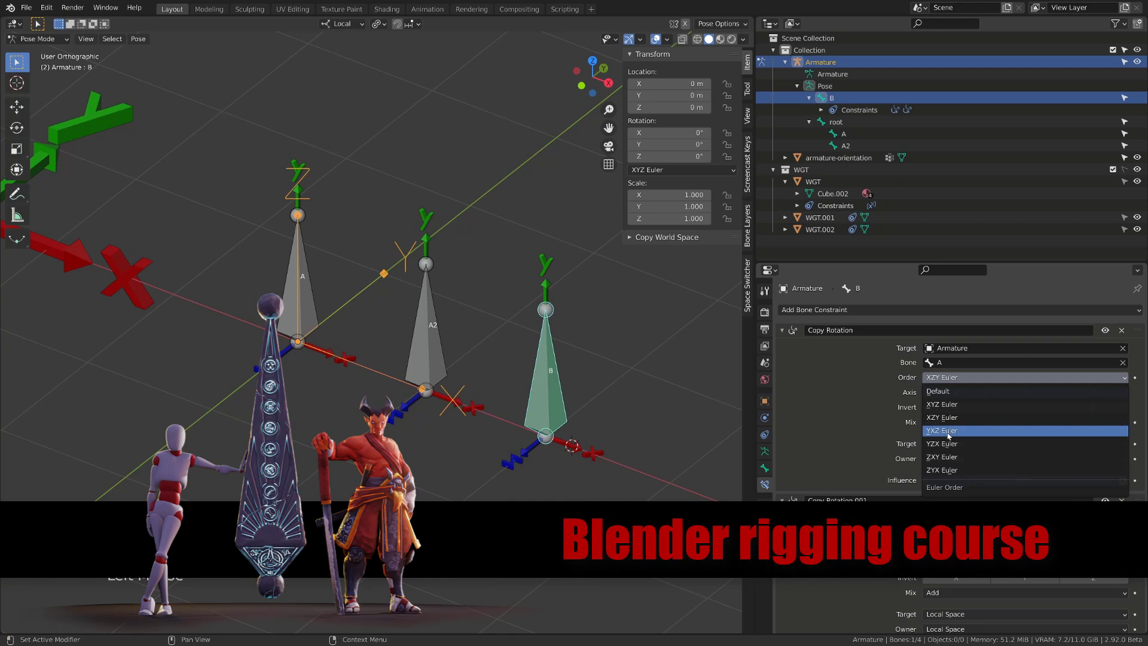
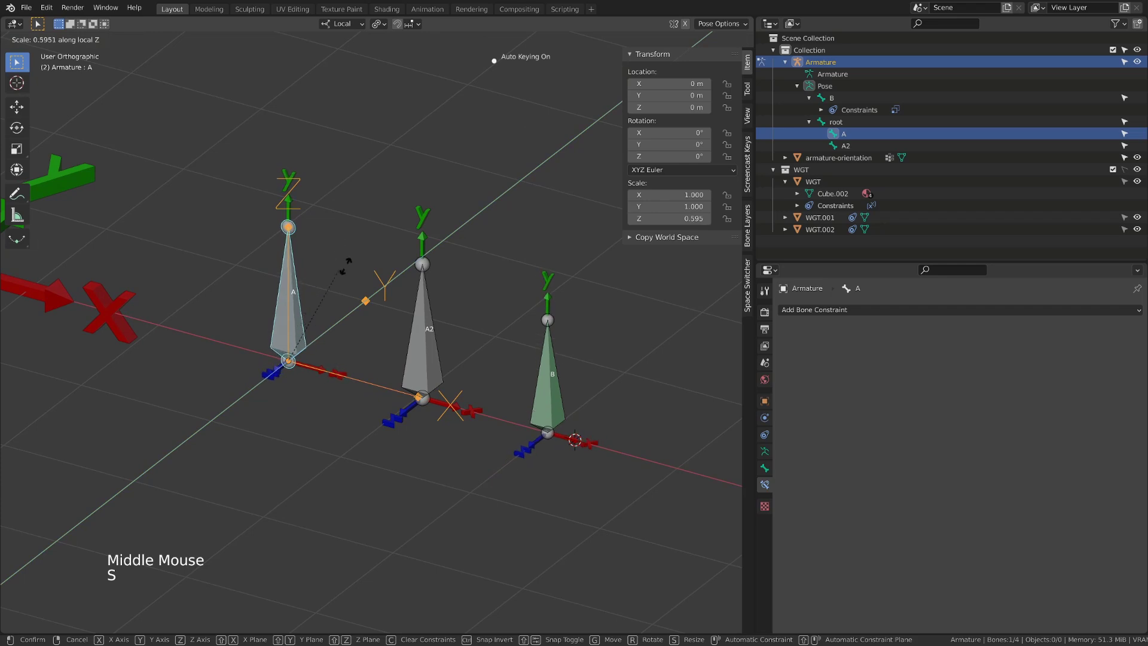
Scale A along local Y to test, then select A2 with B active for the next constraint.
{"action": "key", "text": "s"}
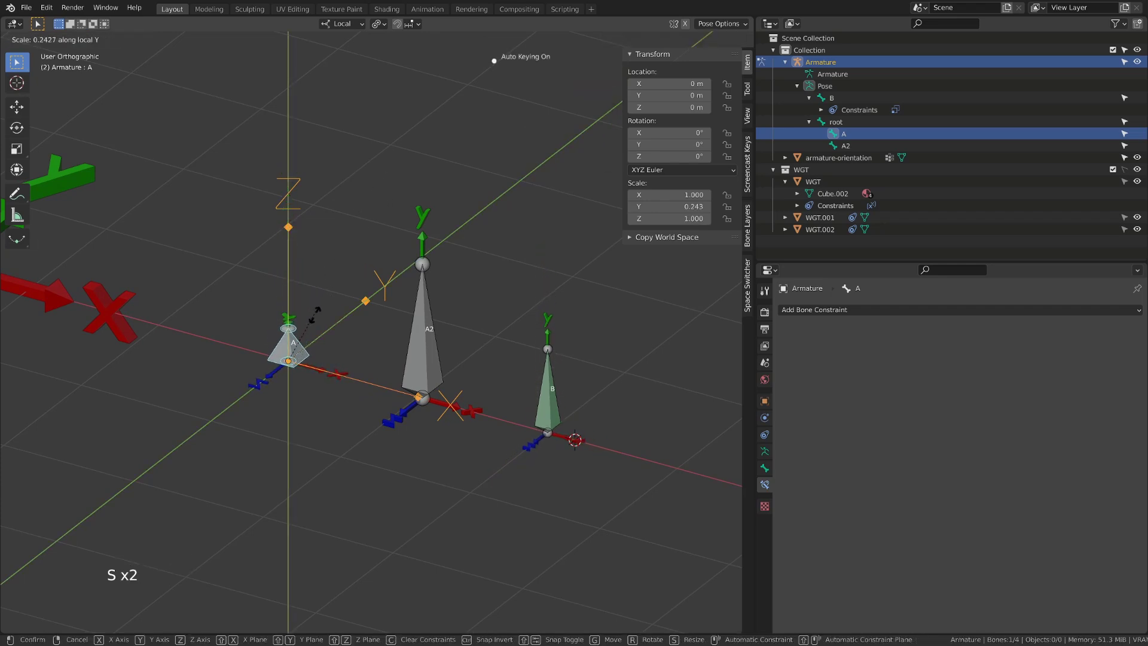
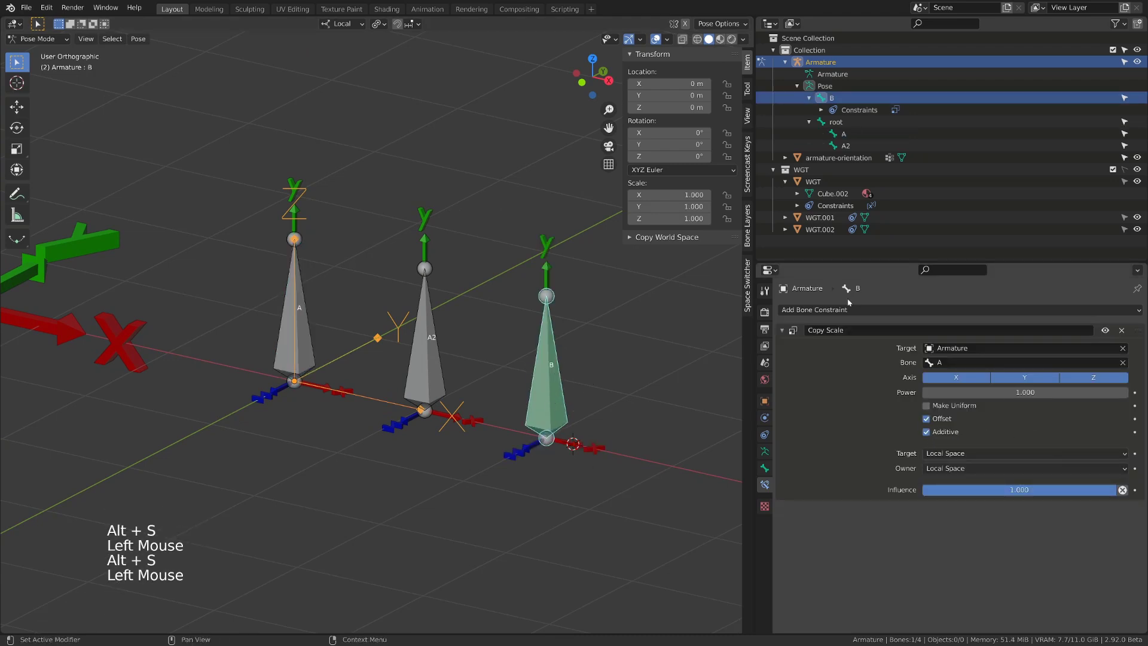
{"action": "left_click", "coordinate": [444, 354]}
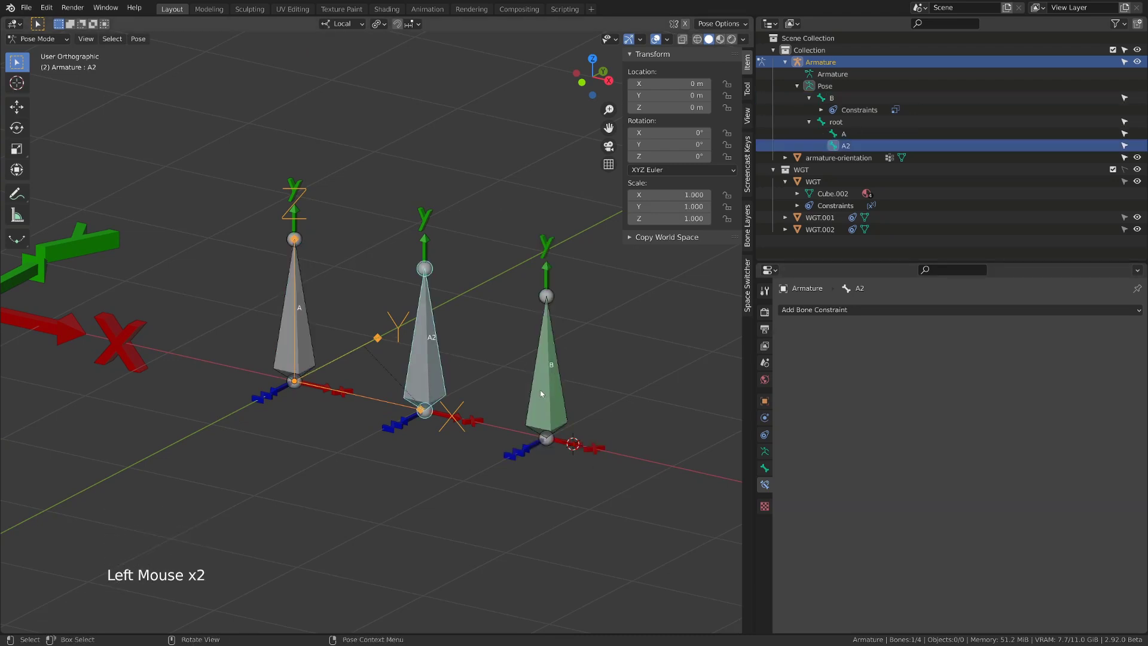
{"action": "left_click", "coordinate": [556, 393]}
Add Copy Scale to B targeting A2 via Ctrl+Shift+C, then scale A to 2 in front view.
{"action": "key", "text": "ctrl+shift+c"}
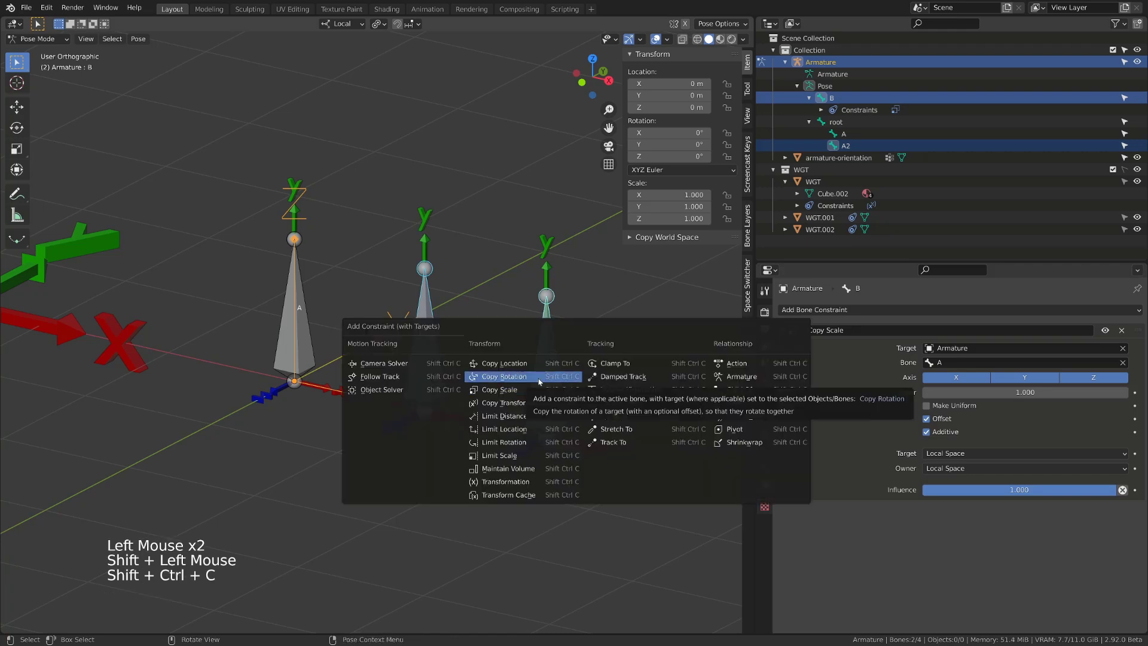
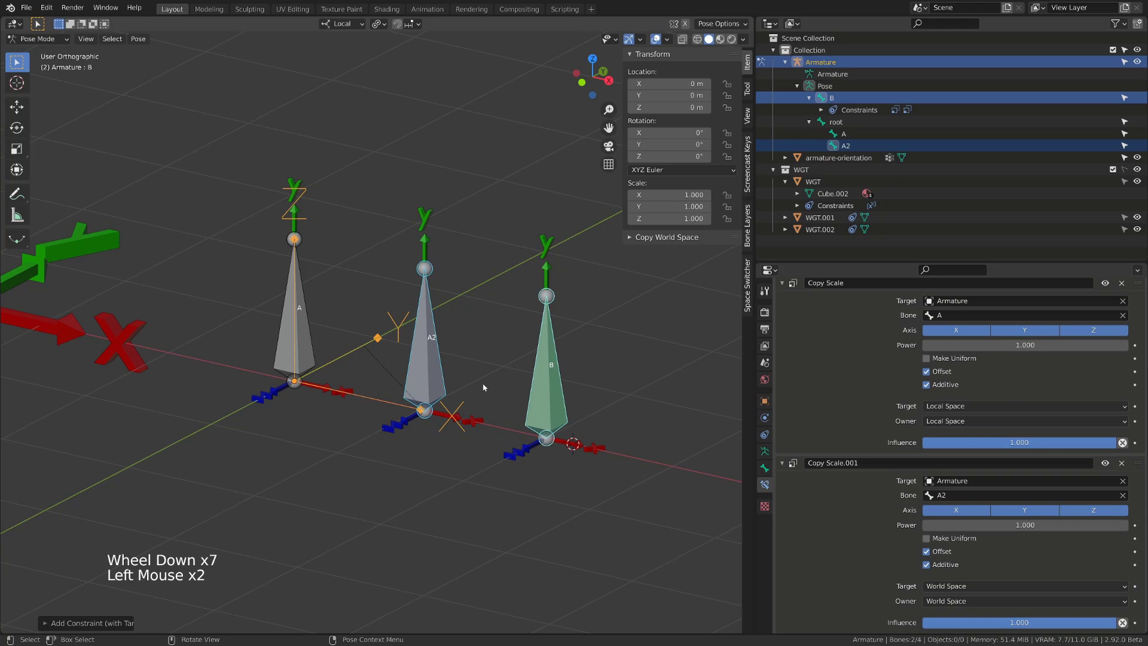
{"action": "key", "text": "KP_1"}
{"action": "middle_click", "coordinate": [464, 407]}
{"action": "left_click", "coordinate": [260, 392]}
{"action": "left_click", "coordinate": [269, 386]}
{"action": "key", "text": "s"}
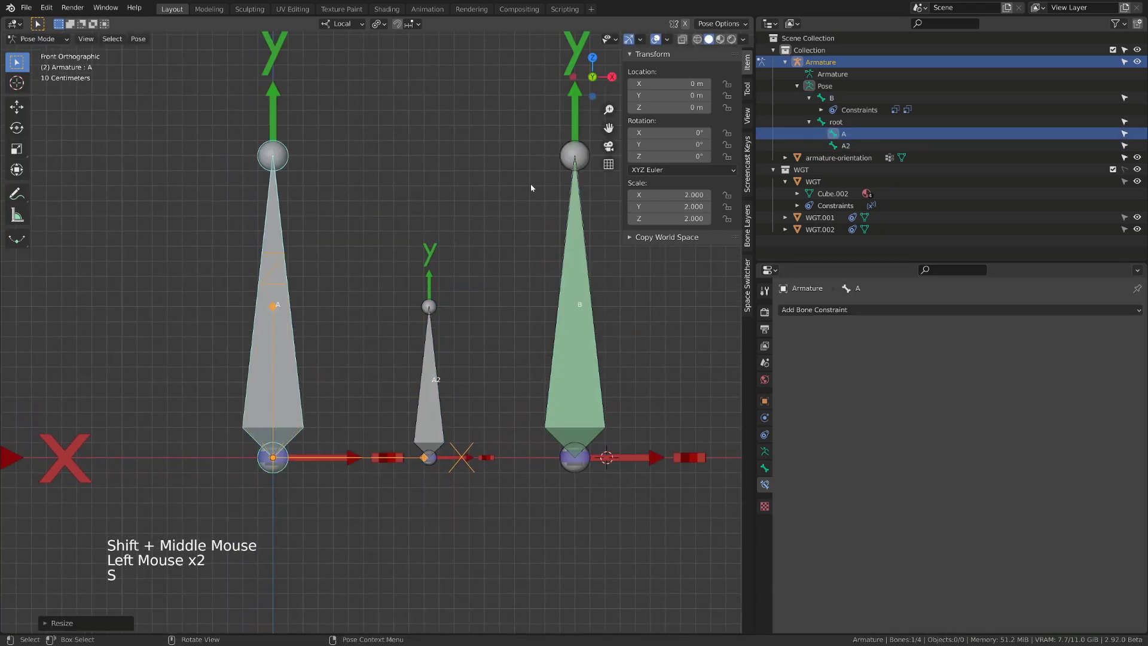
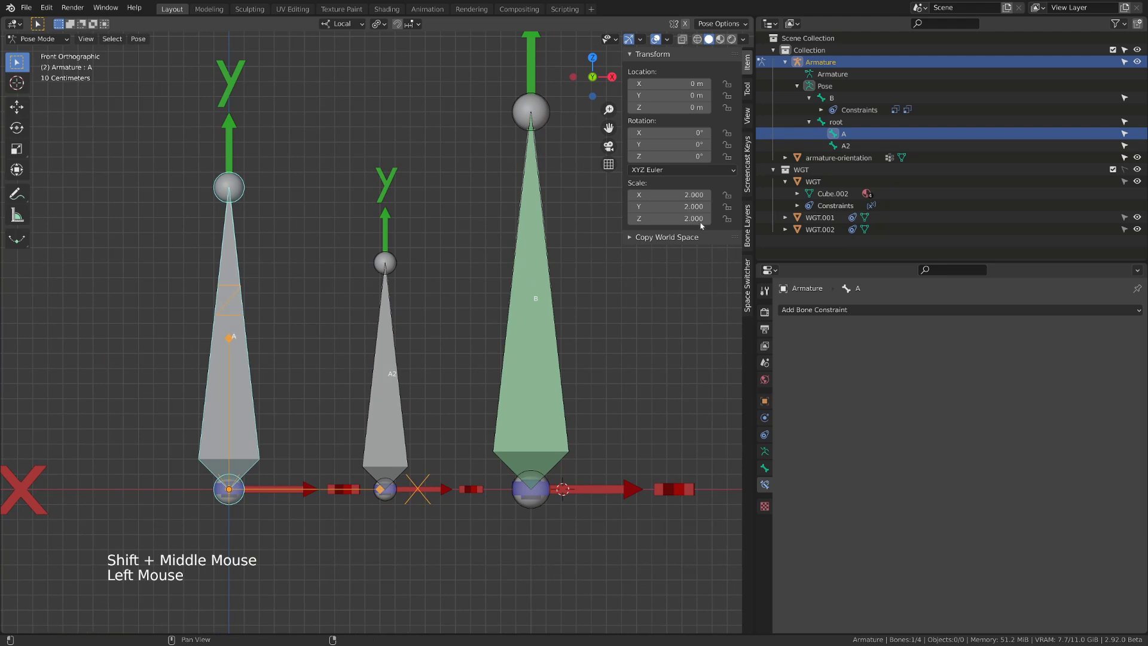
{"action": "middle_click", "coordinate": [546, 261]}
{"action": "left_click", "coordinate": [441, 368]}
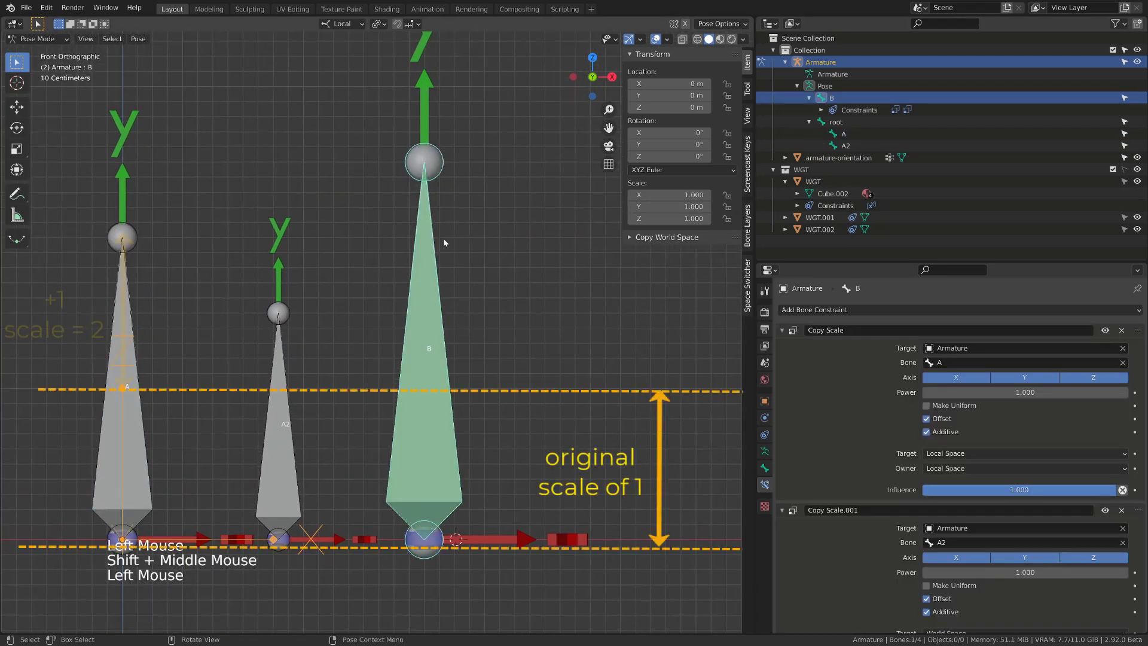
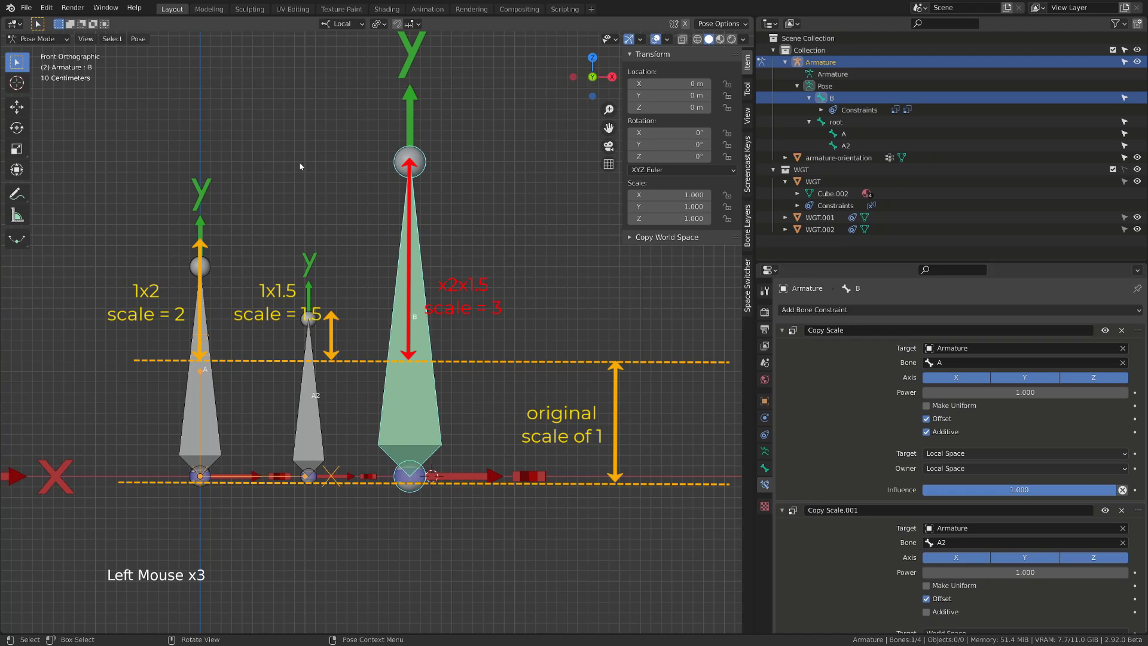
Turn Additive off on Copy Scale.001 and select A to reset its scale.
{"action": "left_click", "coordinate": [303, 166]}
{"action": "left_click", "coordinate": [212, 460]}
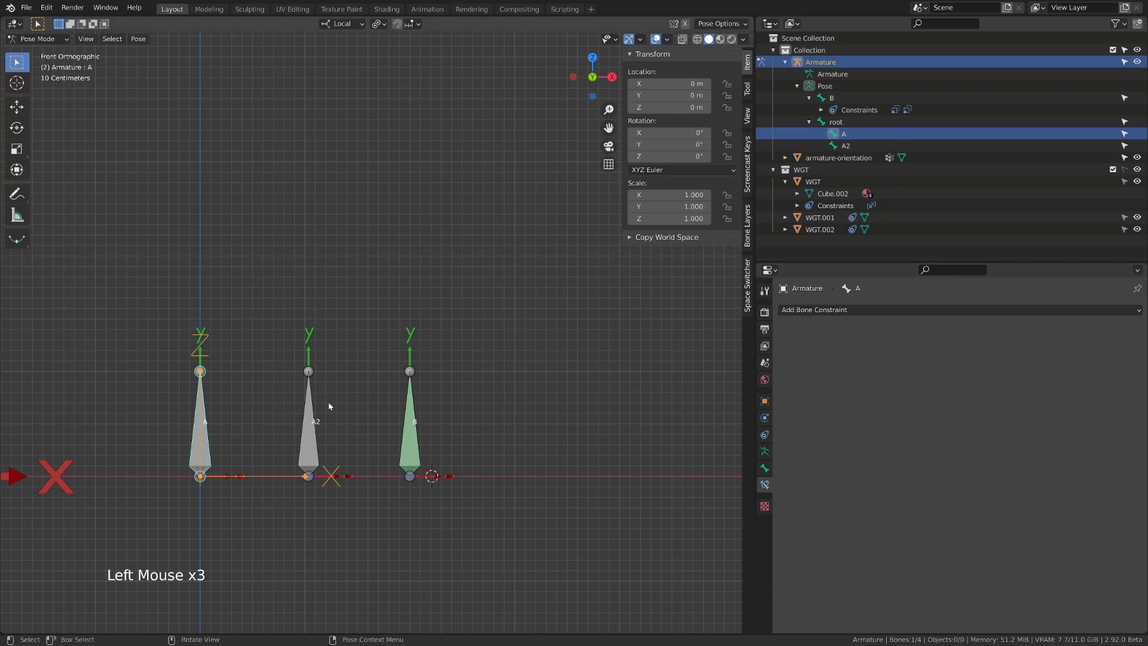
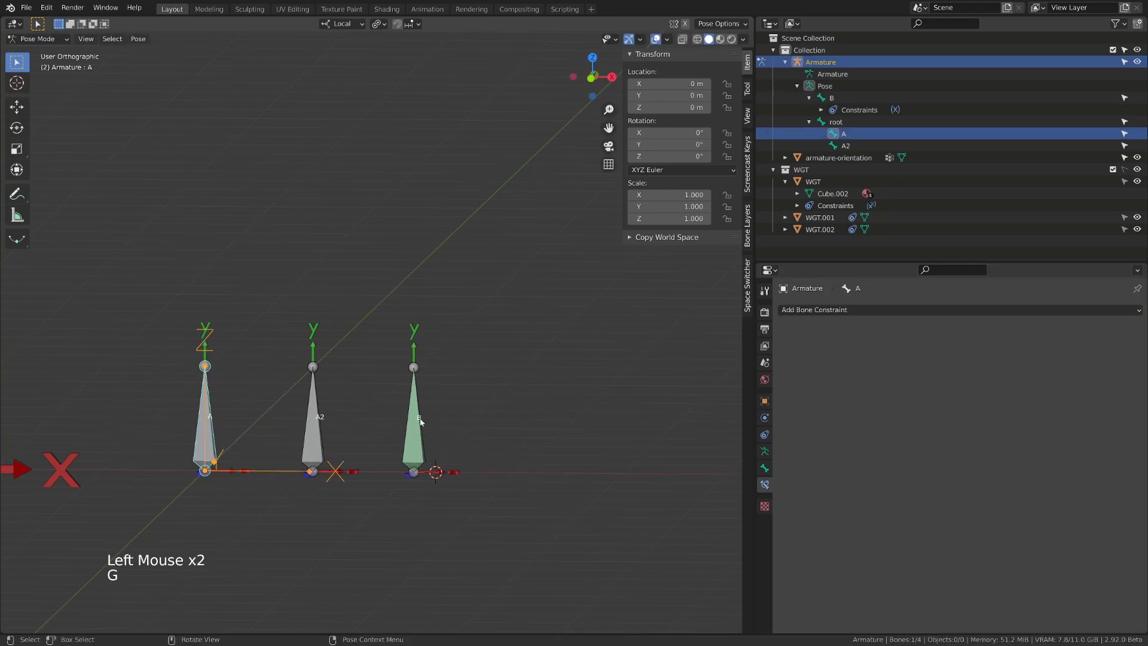
Select B and scroll to the Transformation constraint's Location Mix Mode choices.
{"action": "left_click", "coordinate": [422, 422]}
{"action": "scroll", "scroll_direction": "down", "scroll_amount": 3}
{"action": "left_click", "coordinate": [1021, 627]}
{"action": "scroll", "scroll_direction": "down", "scroll_amount": 3}
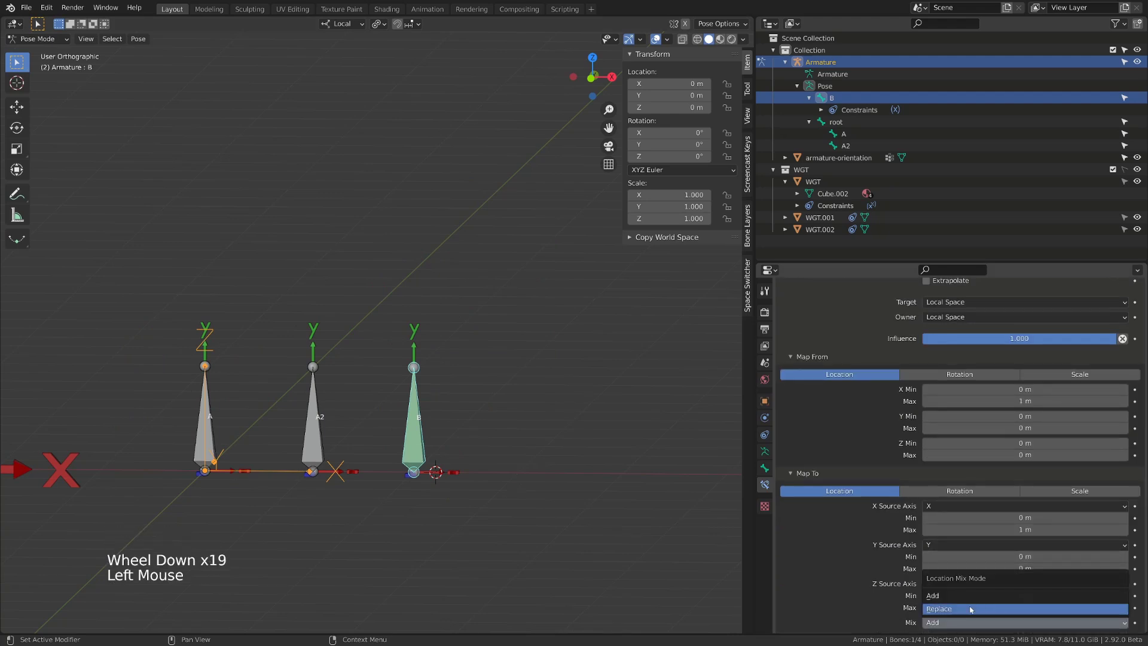